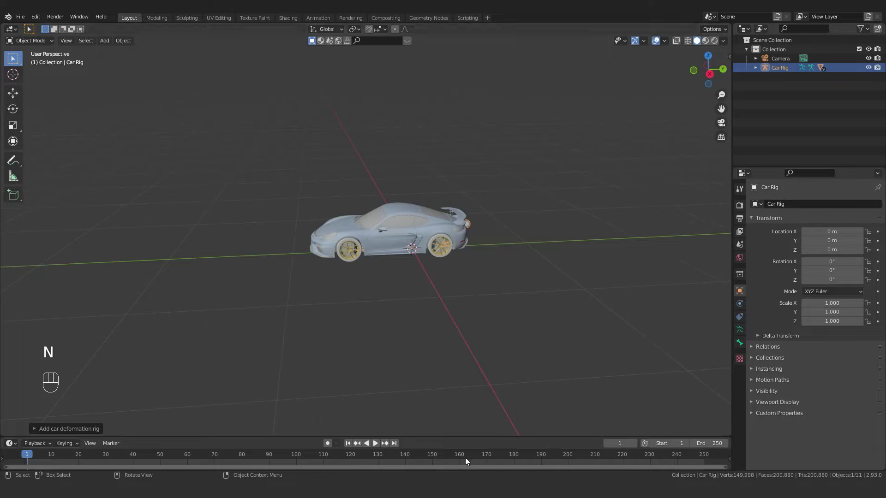
Show the Rigacar sidebar tab in Pose Mode and rotate the Drift bone to test it
key("n")
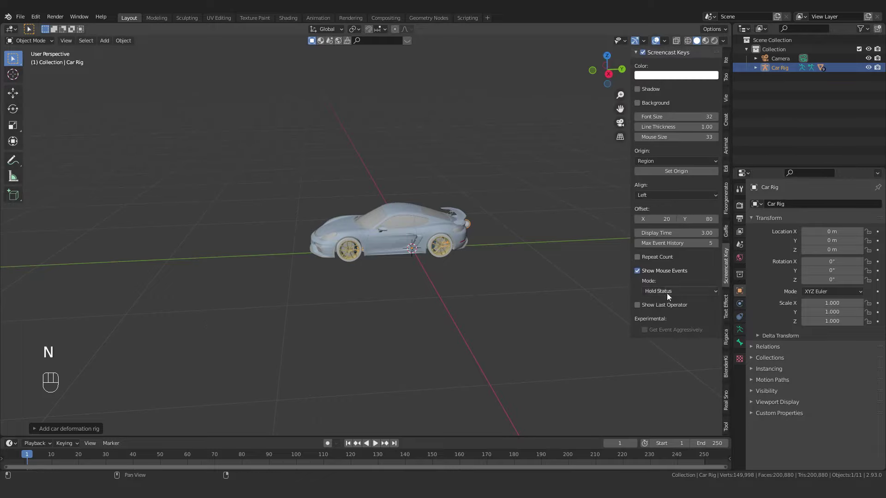
left_click(728, 341)
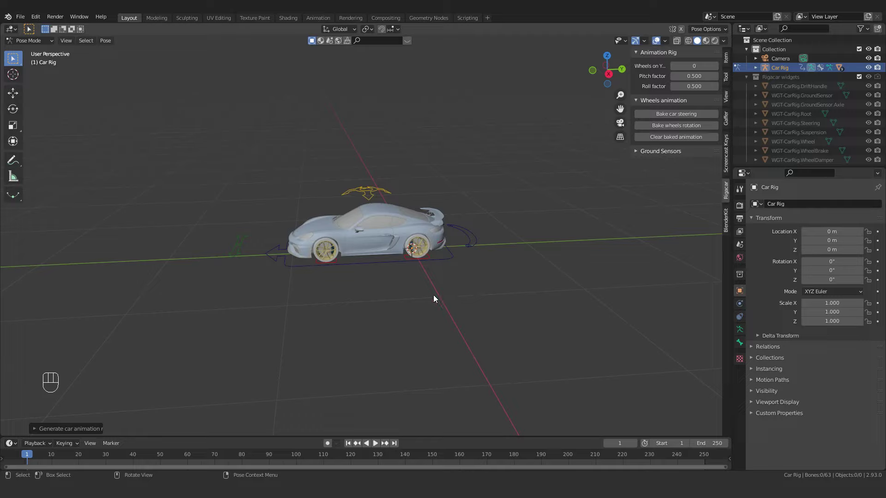
left_click_drag(453, 284, 426, 312)
left_click(458, 274)
key("g")
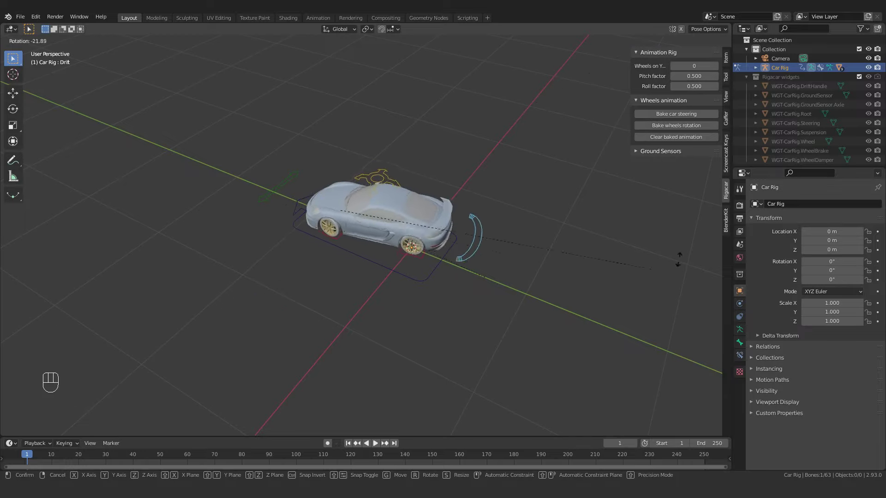
left_click(283, 313)
Swing the Steering bone to turn the wheels, then select the Root bone
left_click_drag(306, 304, 395, 282)
left_click_drag(305, 297, 316, 312)
middle_click(308, 331)
left_click(315, 265)
key("g")
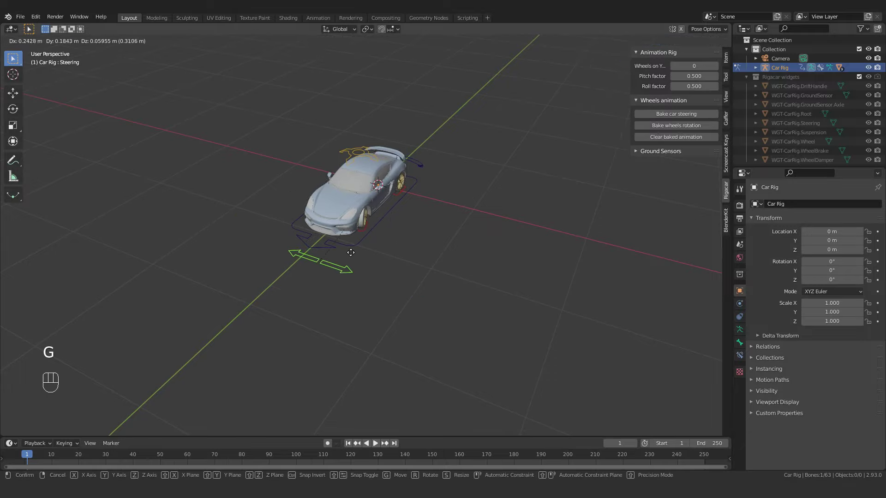
left_click_drag(378, 255, 318, 249)
left_click(402, 276)
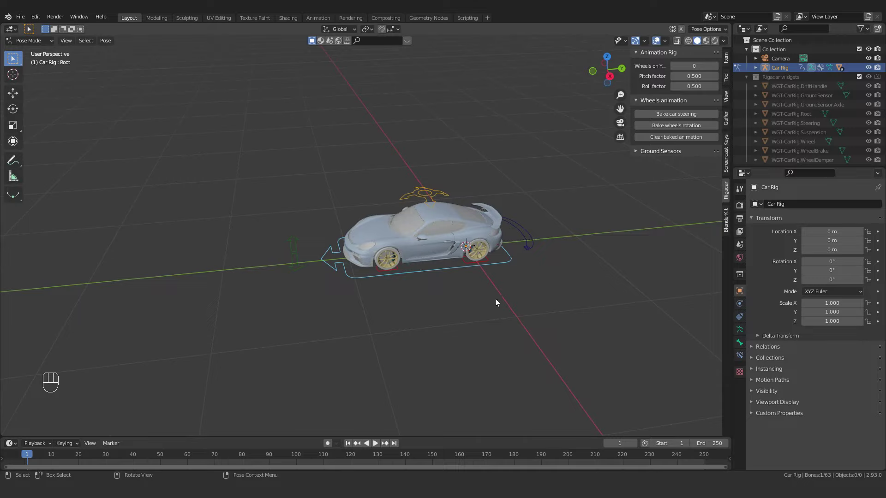
Move the Root, GroundSensor and Suspension bones to test the wheels, then return to Object Mode
key("g")
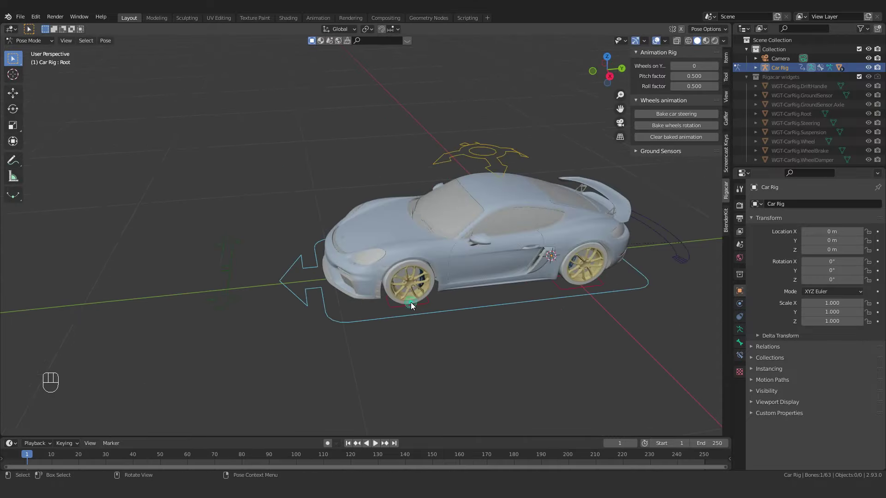
left_click_drag(408, 309, 416, 288)
key("g")
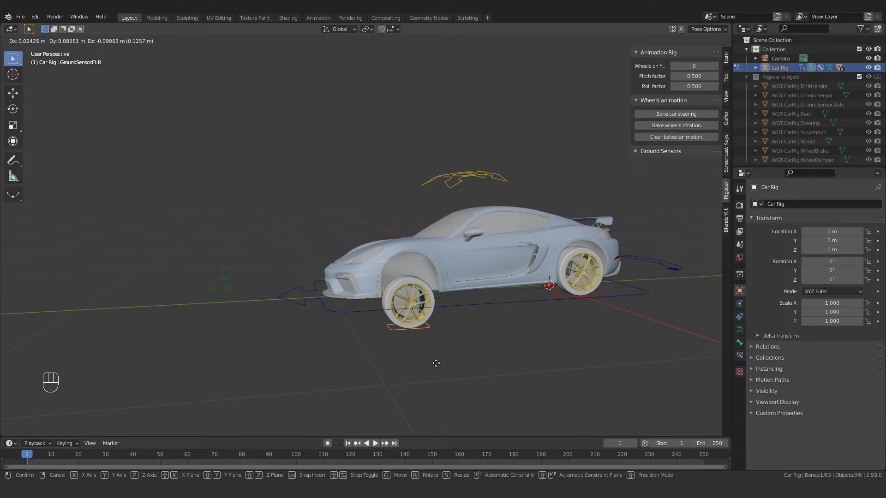
left_click(458, 180)
key("g")
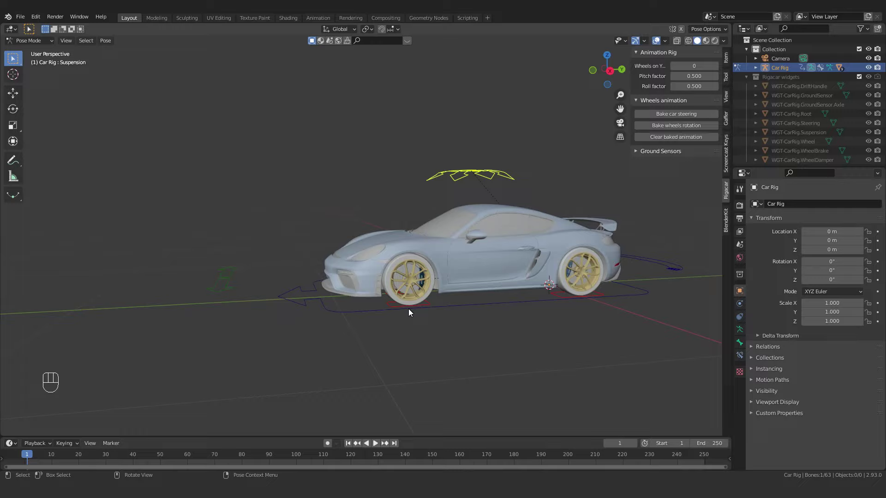
left_click_drag(42, 43, 38, 54)
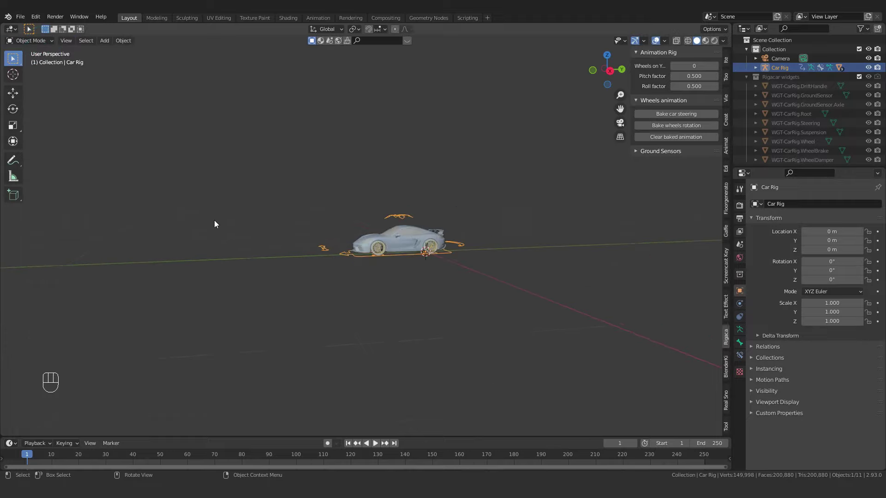
Hide the car rig, switch to top view and add a NurbsPath curve at the origin
left_click_drag(268, 173, 265, 186)
left_click_drag(370, 265, 665, 399)
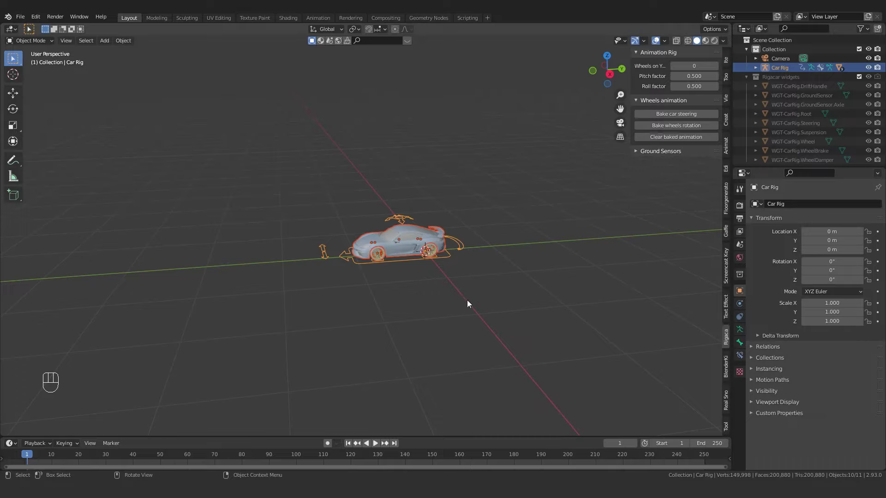
key("h")
key("`")
left_click_drag(596, 260, 472, 261)
key("shift+a")
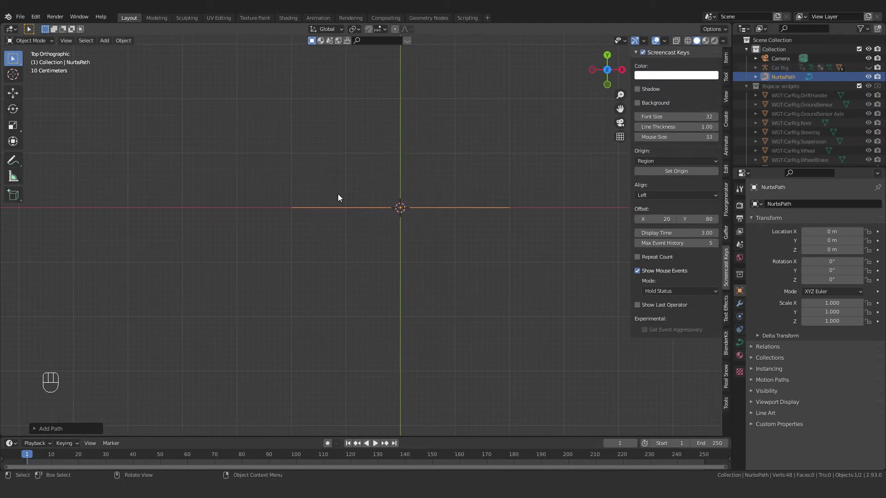
left_click(13, 115)
Rotate the NurbsPath -90° and scale it up to about 4.08
left_click_drag(436, 197, 414, 245)
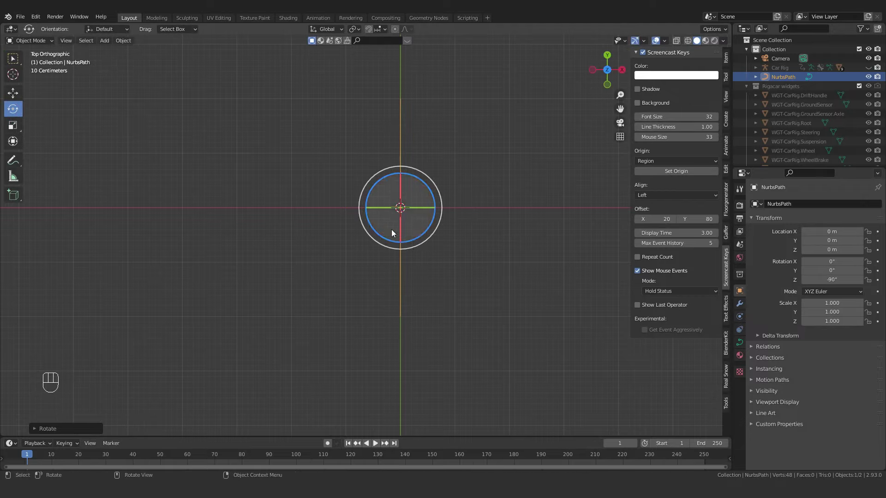
key("s")
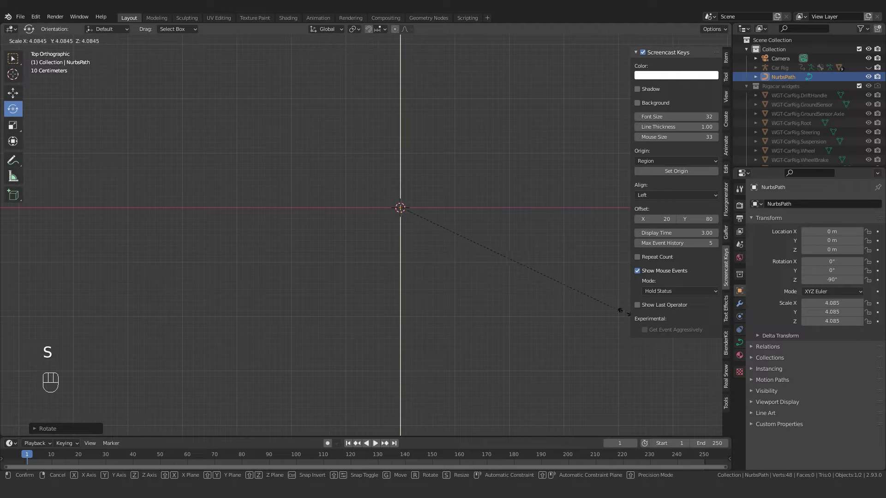
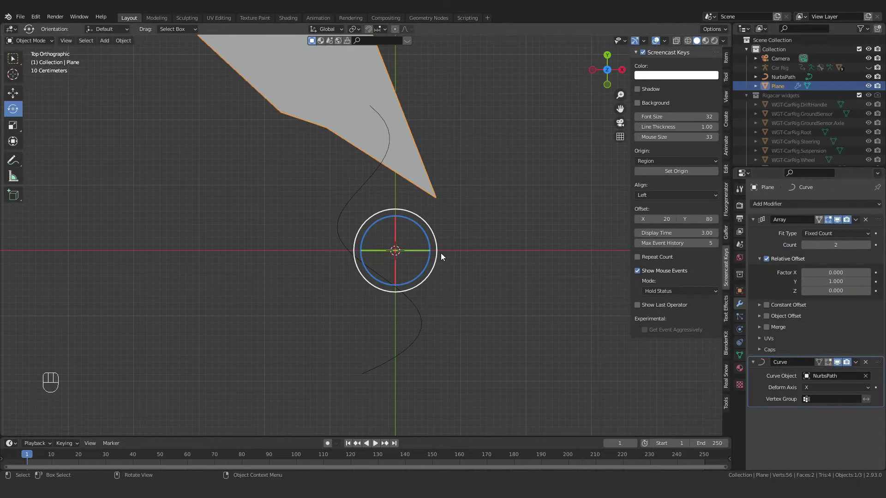
Set the plane's Curve modifier Deform Axis to Y and check the result
left_click_drag(826, 390, 812, 412)
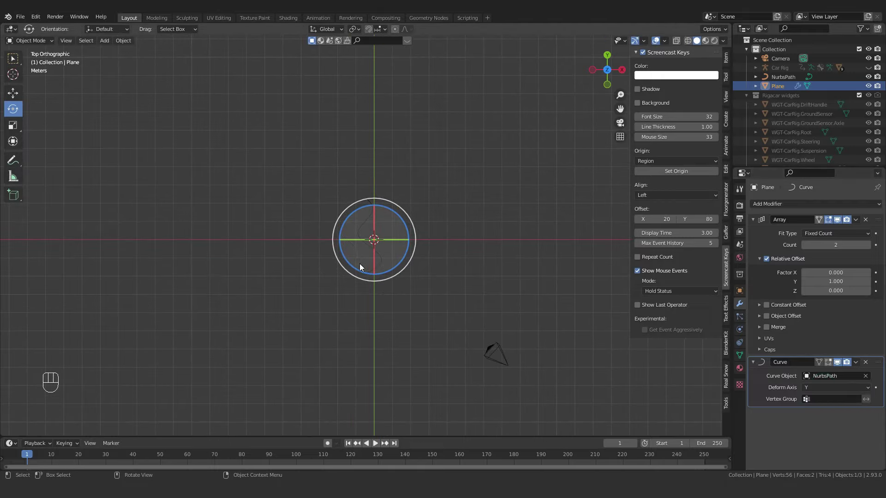
left_click_drag(387, 268, 451, 210)
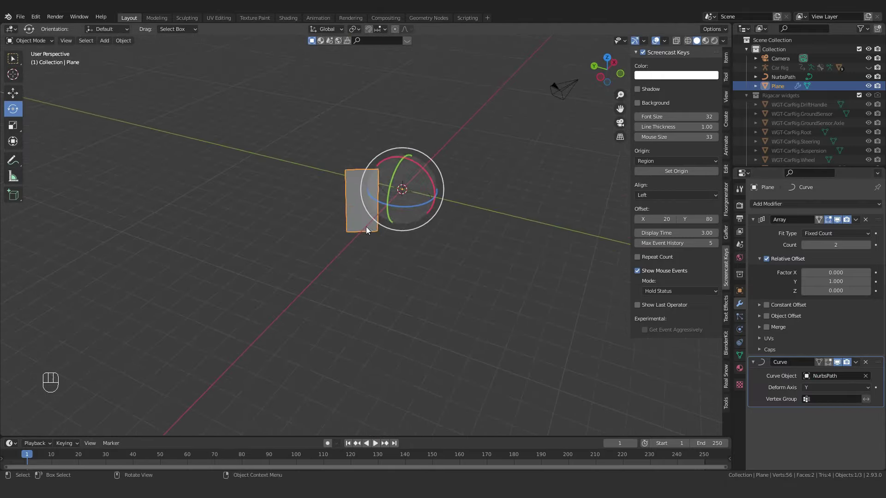
left_click_drag(385, 238, 372, 254)
left_click_drag(826, 387, 815, 438)
left_click_drag(395, 284, 374, 322)
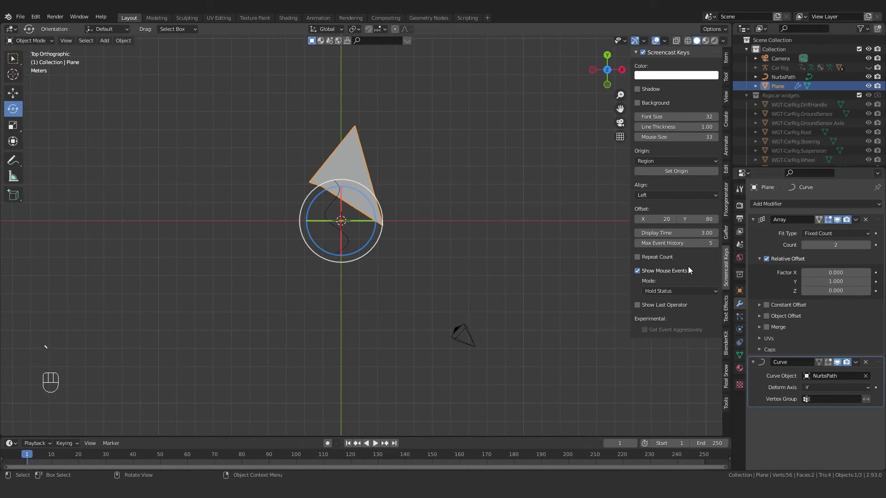
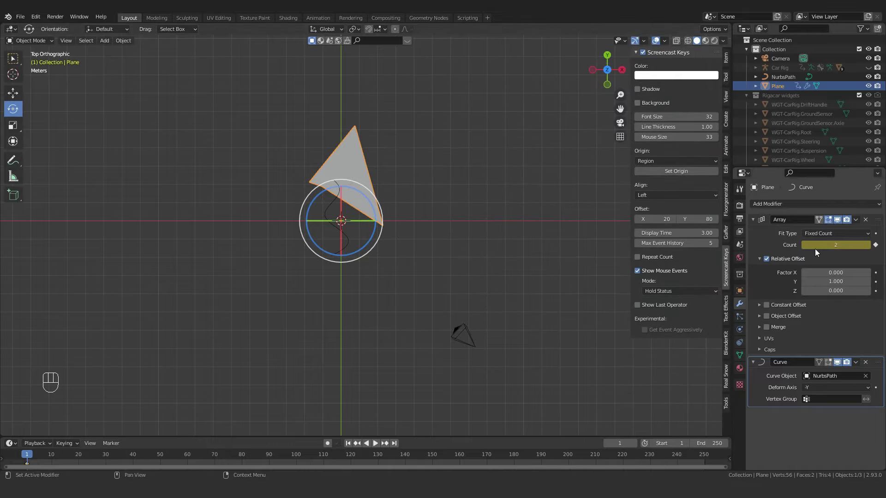
key("ctrl+z")
left_click_drag(346, 212, 352, 237)
Apply the NurbsPath's rotation and scale with Ctrl+A, then reselect and inspect the plane
left_click(317, 231)
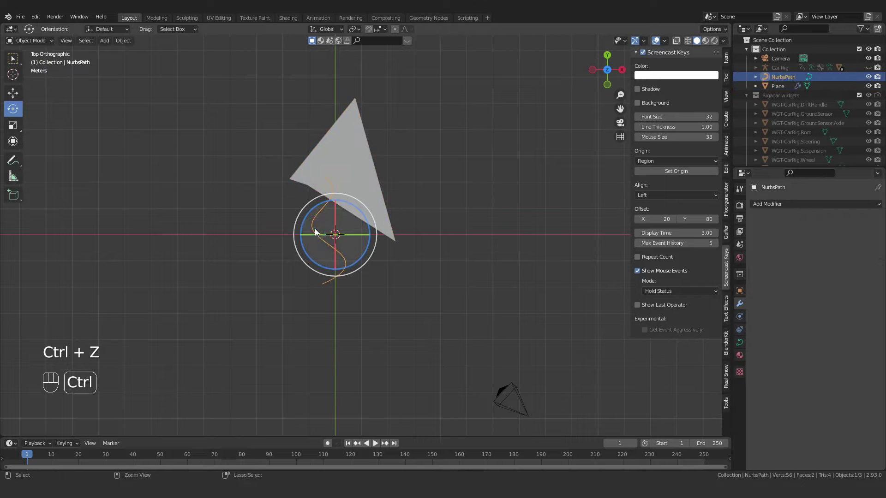
key("ctrl+a")
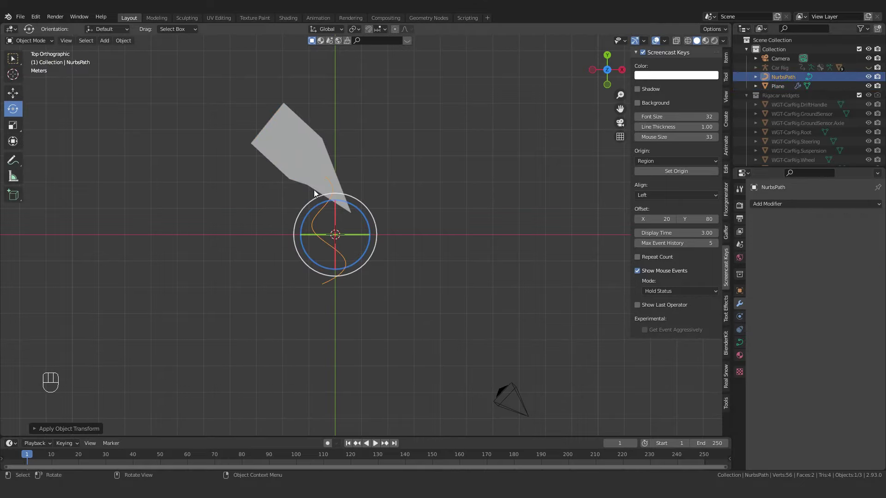
left_click(309, 168)
left_click_drag(826, 390, 809, 411)
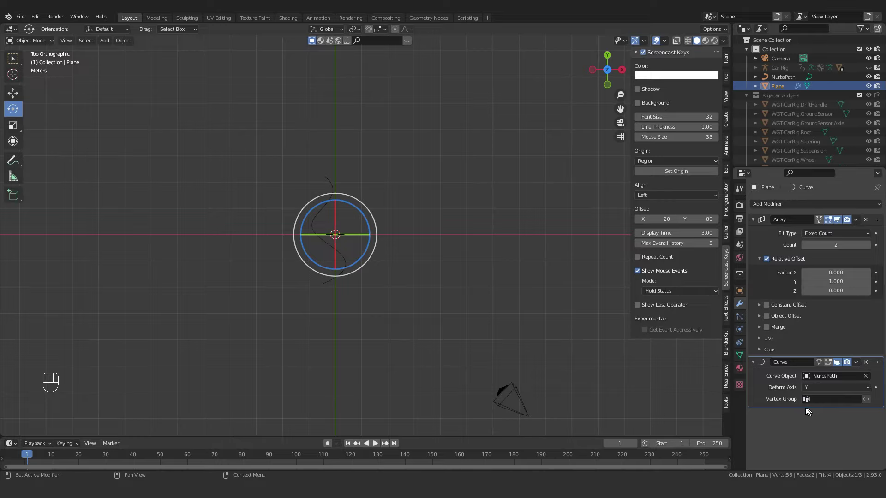
left_click_drag(443, 273, 478, 209)
middle_click(390, 200)
left_click_drag(340, 175, 346, 213)
left_click_drag(336, 236, 414, 264)
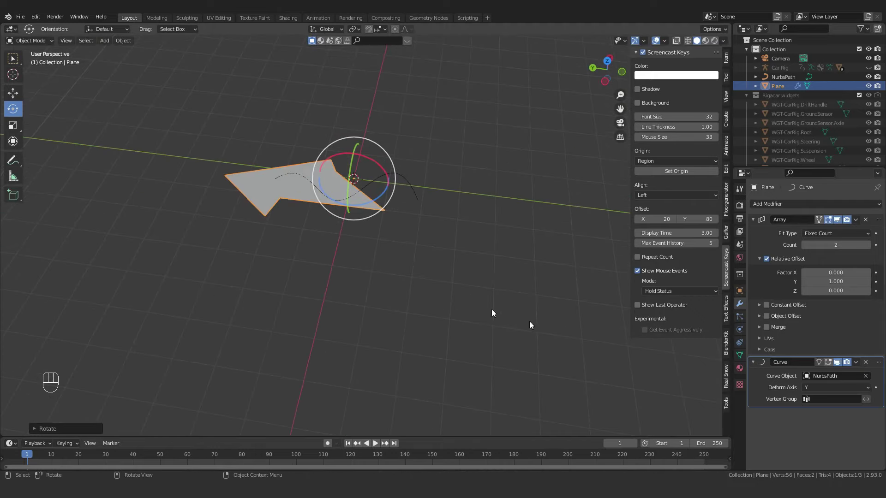
Add a loop cut across the plane and rescale it in top view
key("Tab")
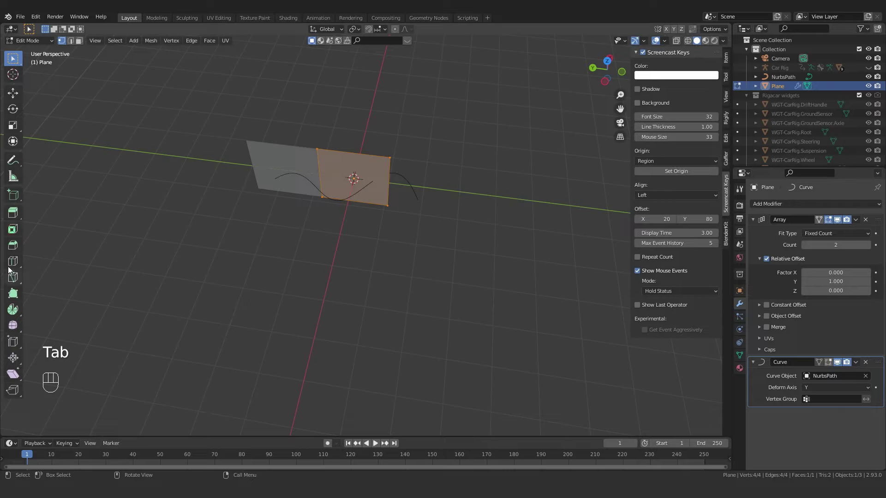
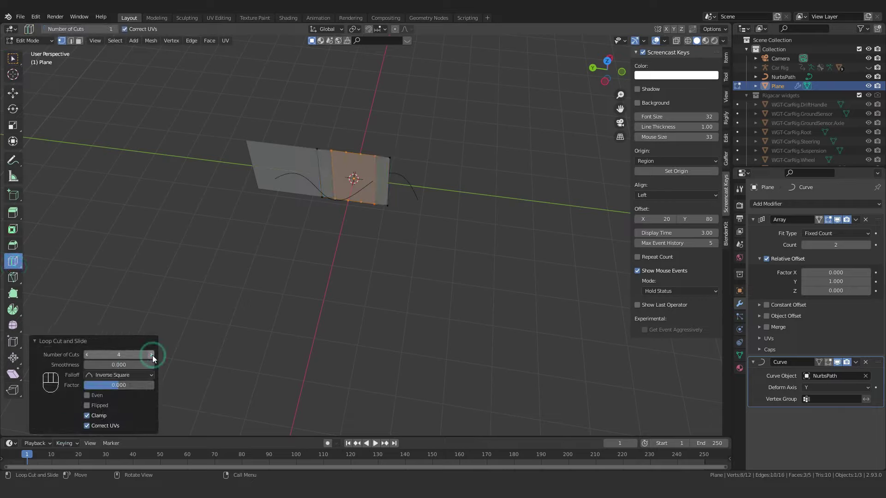
left_click(17, 97)
key("Tab")
left_click_drag(298, 204, 307, 220)
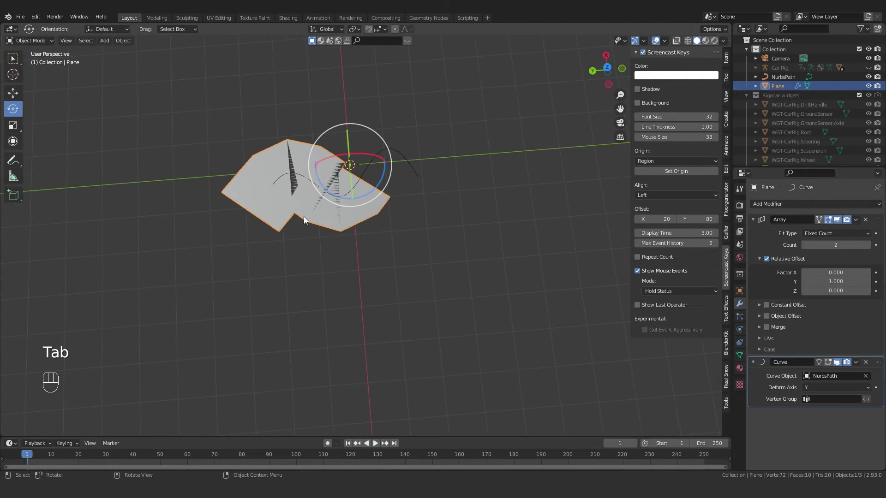
key("`")
key("s")
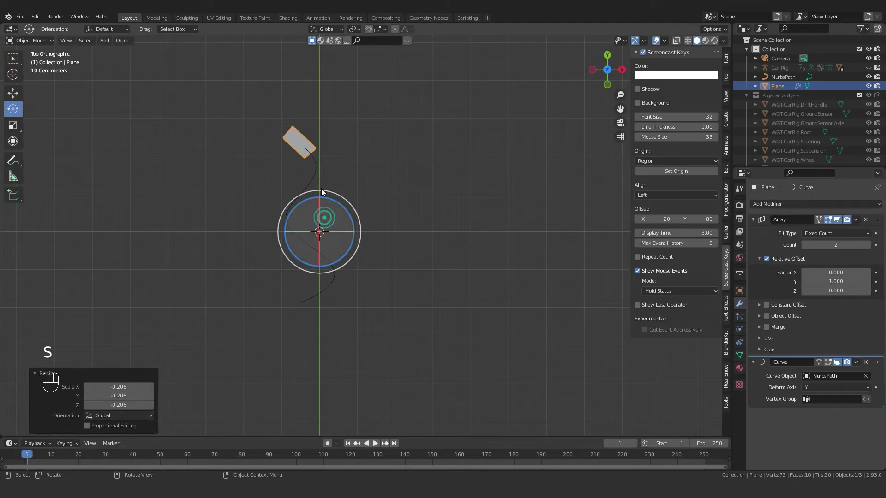
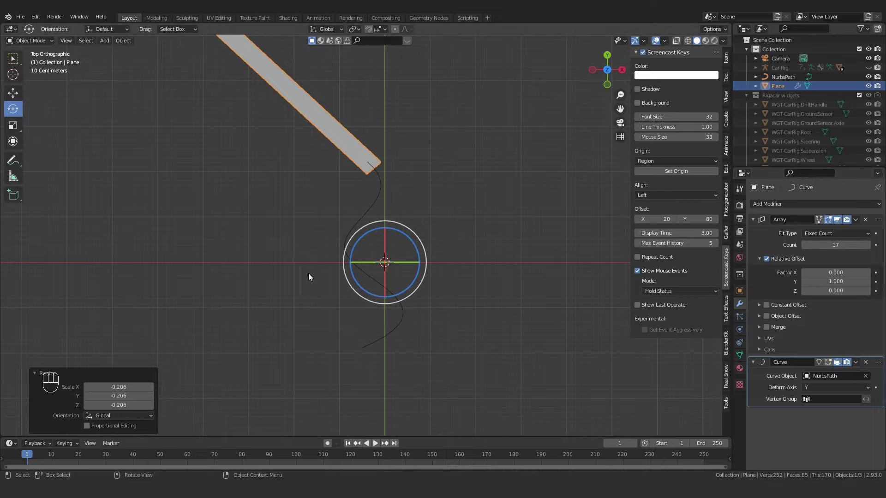
Snap the road strip onto NurbsPath as a 15-segment S-curve, then select the path
key("ctrl+a")
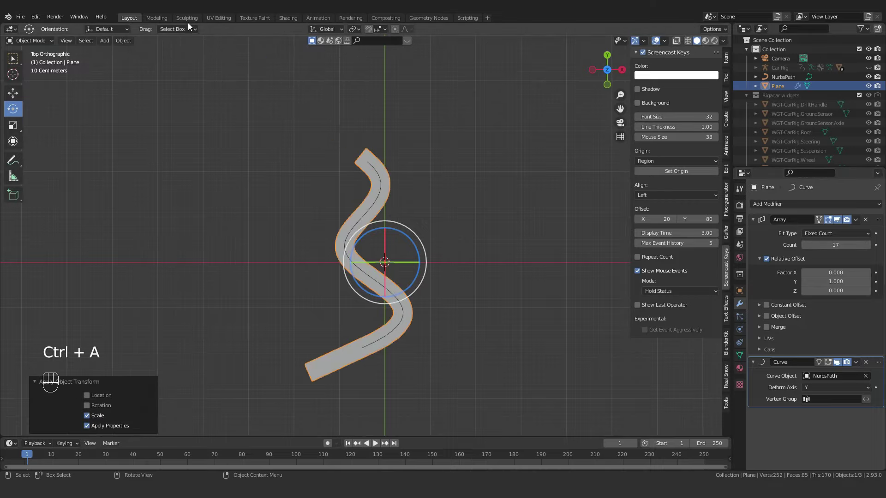
left_click_drag(386, 220, 379, 168)
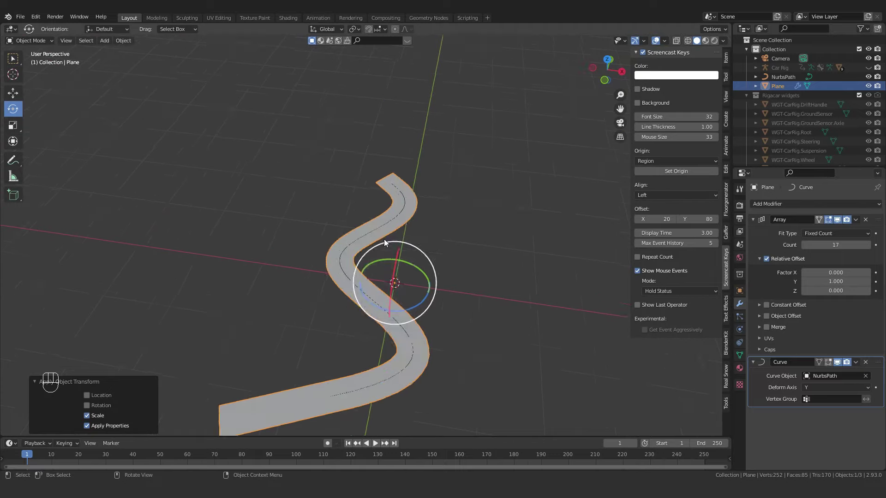
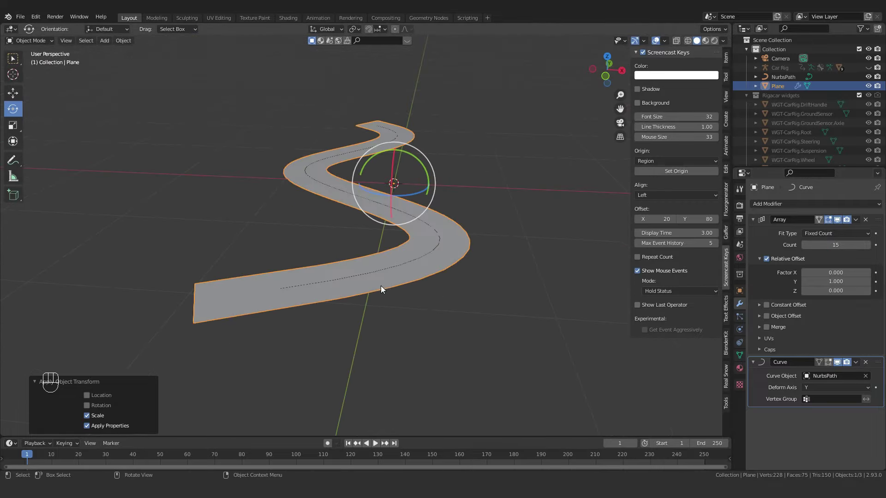
left_click(407, 289)
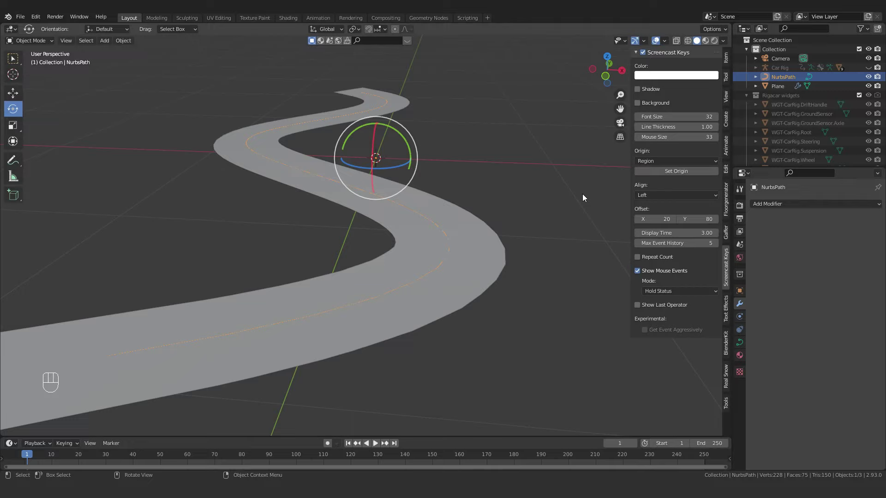
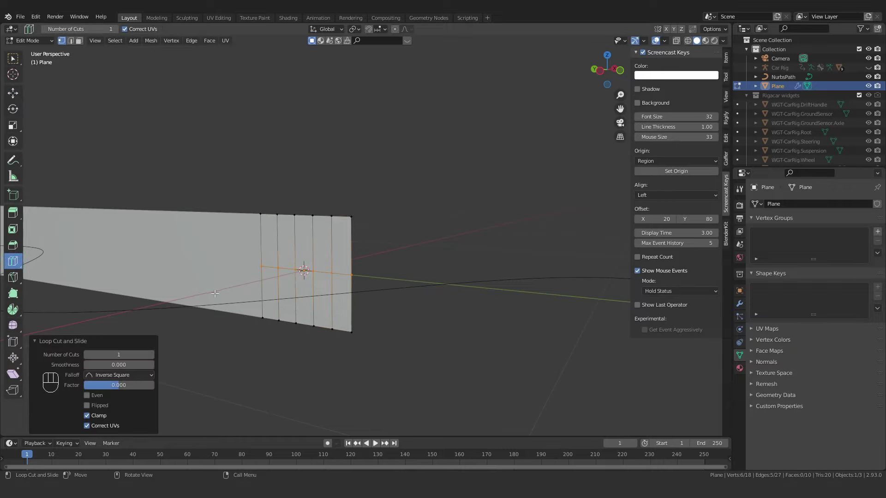
Bevel the new loop-cut edges to shape the road's side barriers
key("ctrl+b")
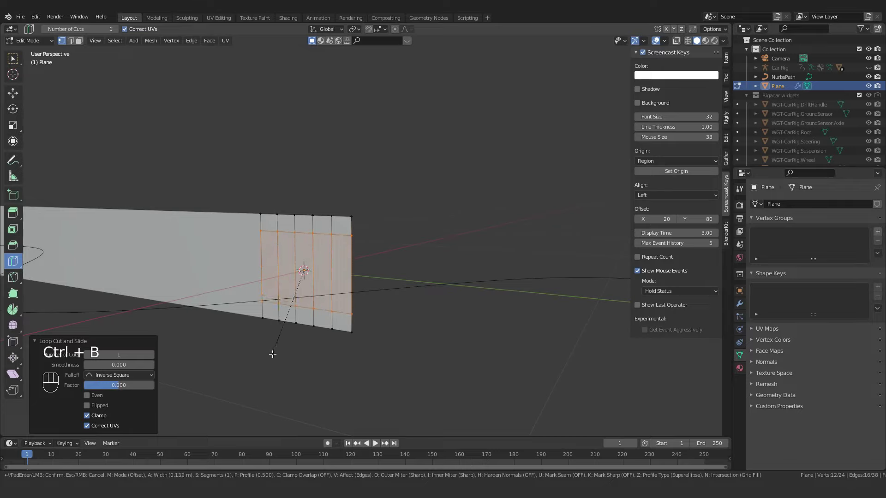
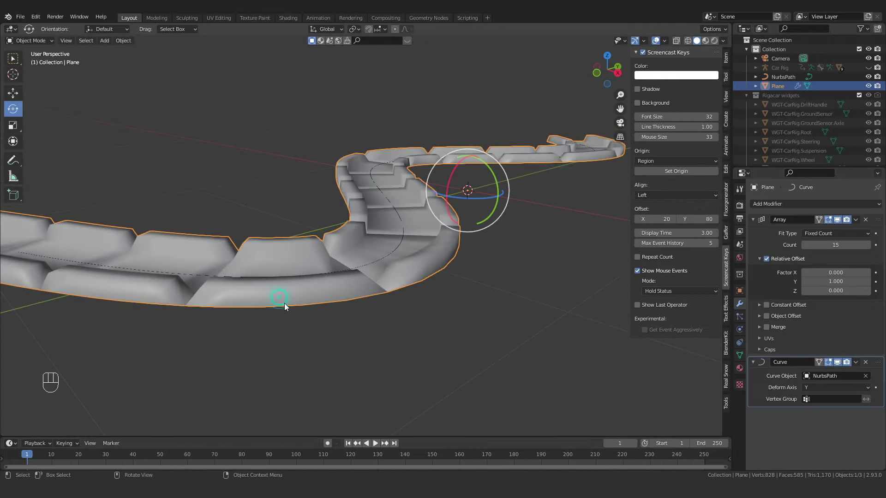
Change options in the road mesh's data properties and inspect the road side-on
left_click(739, 358)
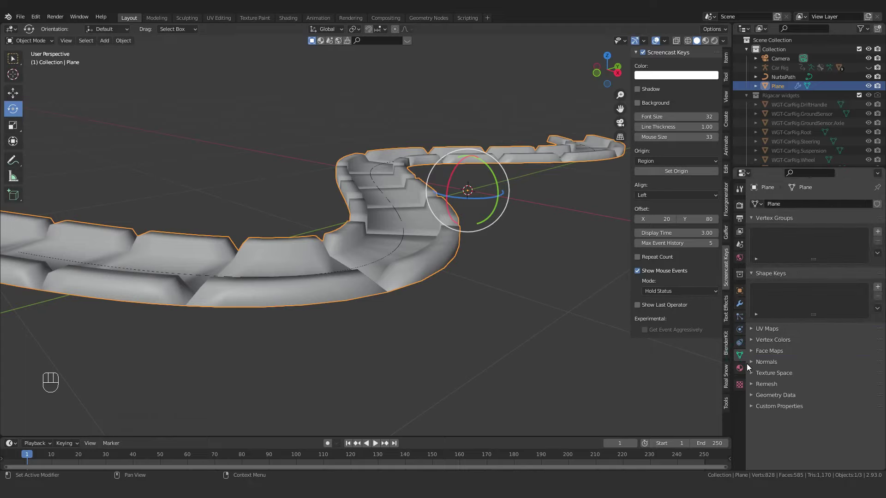
left_click(753, 367)
left_click(808, 376)
left_click(751, 365)
left_click_drag(333, 312, 361, 325)
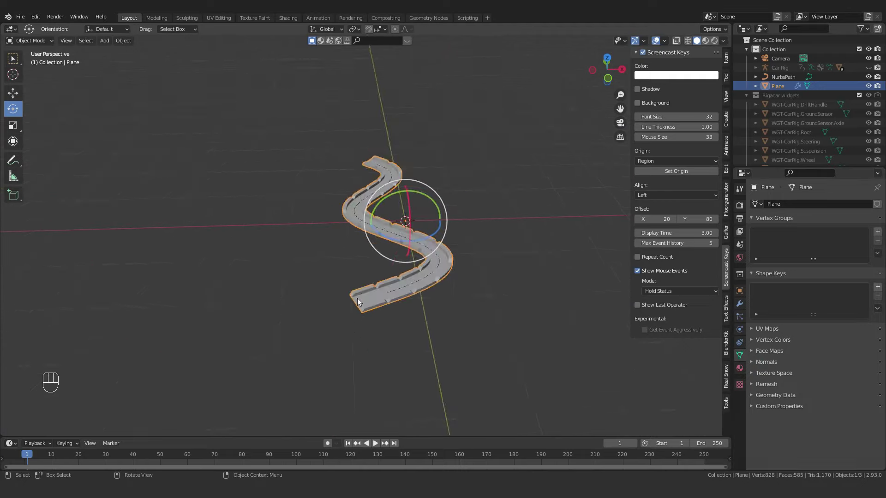
left_click_drag(423, 285, 491, 352)
middle_click(472, 351)
left_click_drag(498, 297, 360, 331)
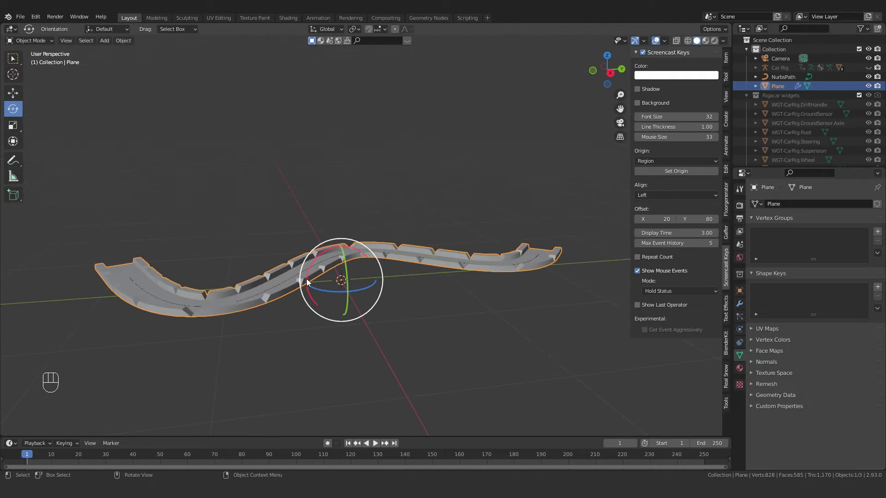
Unhide the car rig, scale the road and path up about 2.4 times around it, and select the Car Rig
key("alt+h")
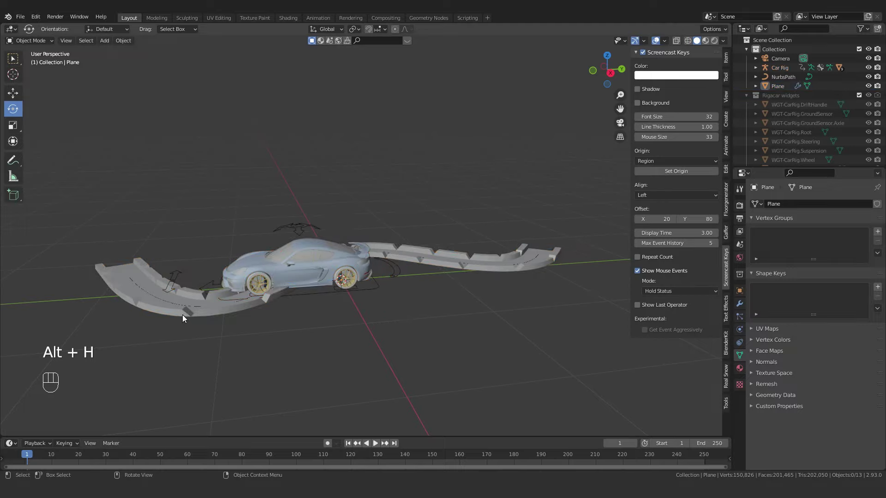
left_click_drag(555, 311, 502, 240)
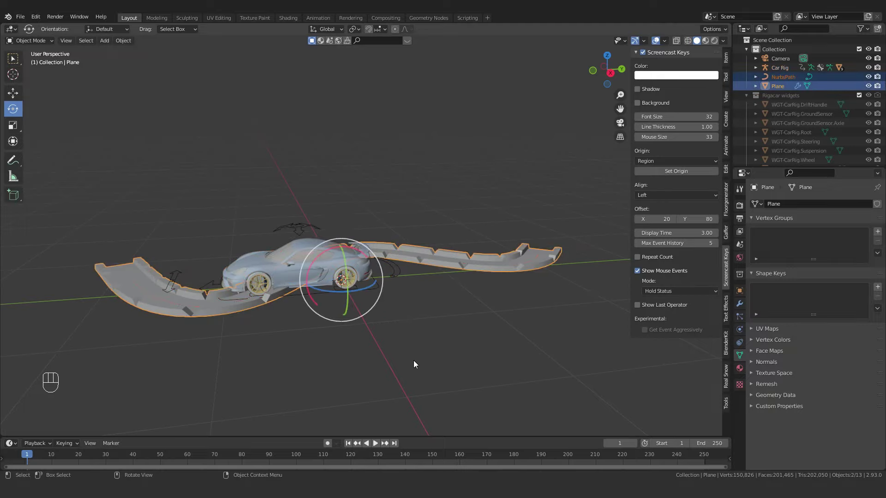
key("s")
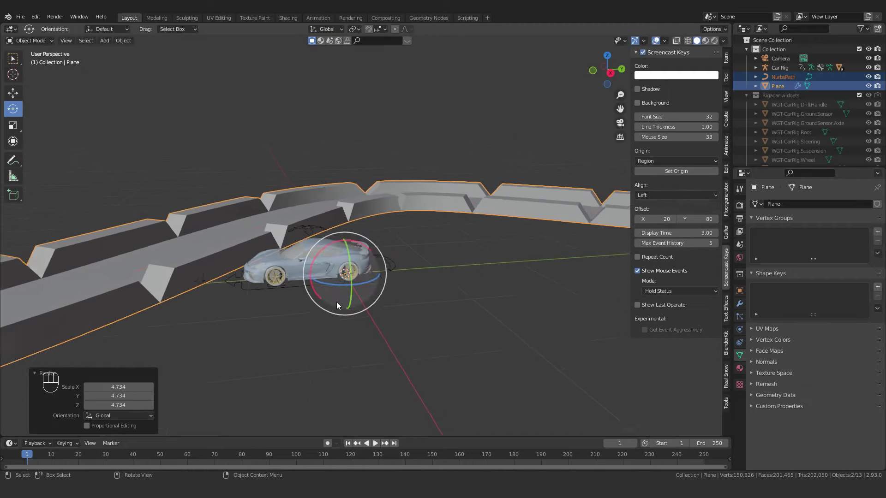
key("s")
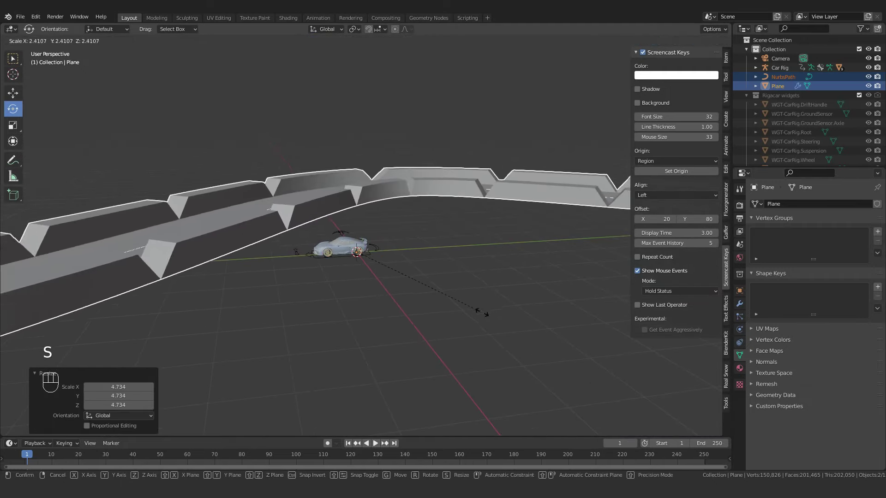
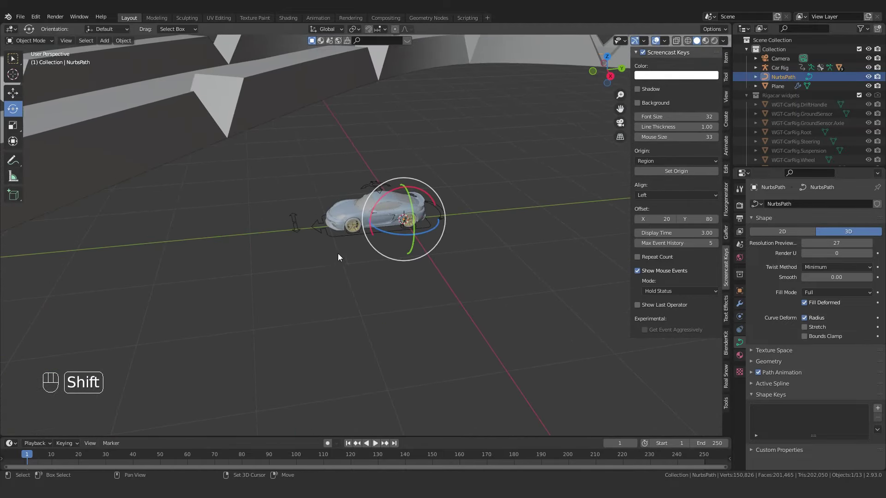
left_click(336, 238)
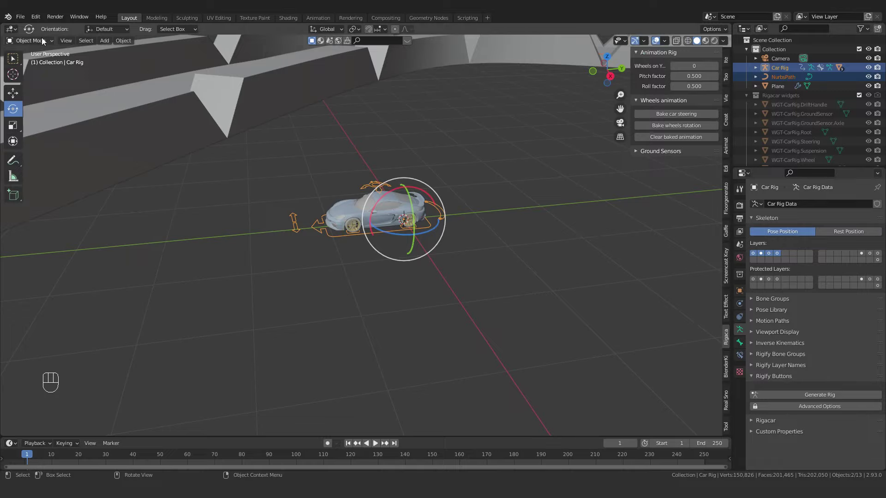
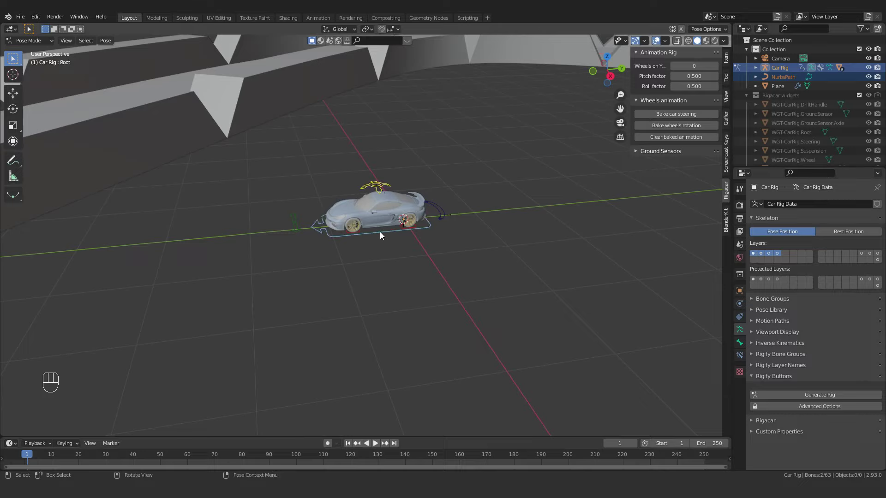
Add a Follow Path bone constraint to Root targeting NurbsPath and frame the car in view
key("ctrl+shift+c")
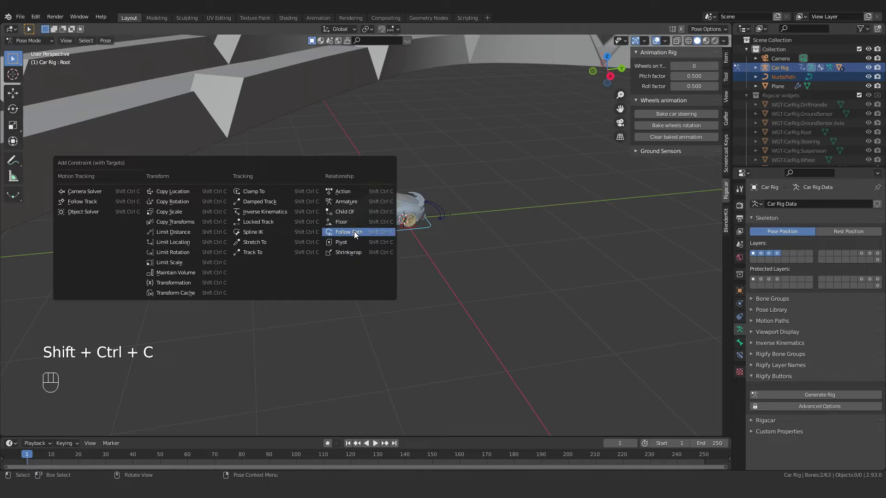
left_click_drag(449, 229, 250, 280)
left_click(160, 344)
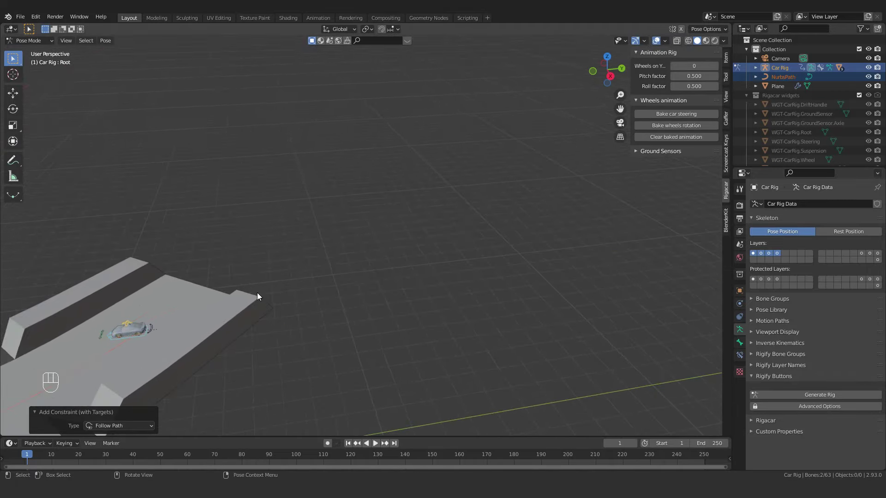
middle_click(139, 350)
left_click_drag(353, 220, 418, 167)
middle_click(418, 167)
key("shift+b")
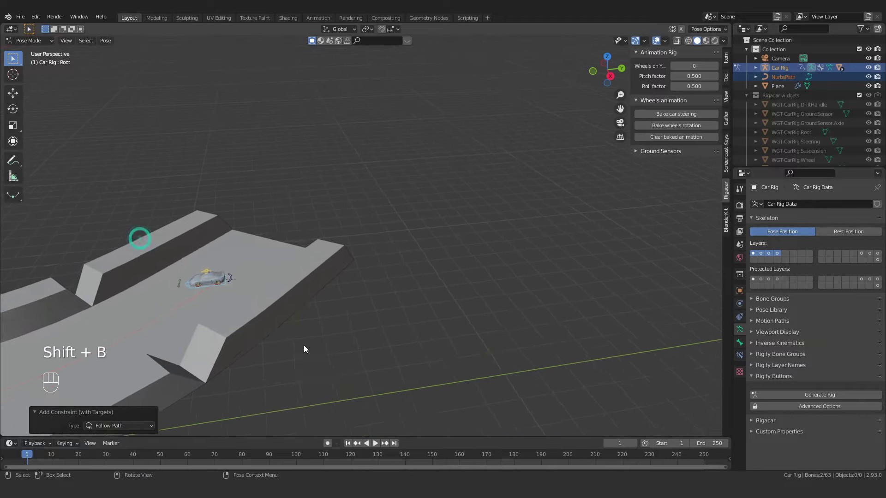
left_click_drag(251, 317, 404, 339)
key("shift+b")
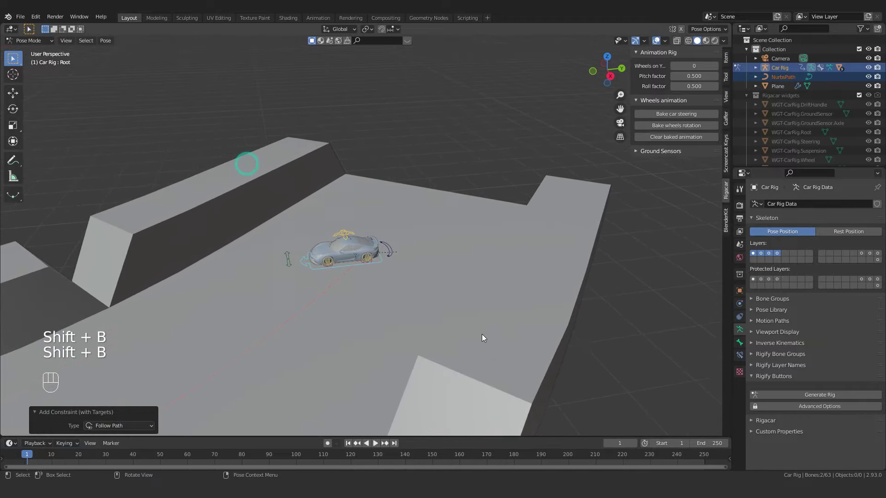
left_click_drag(238, 298, 285, 295)
left_click_drag(370, 312, 360, 244)
left_click_drag(360, 255, 357, 257)
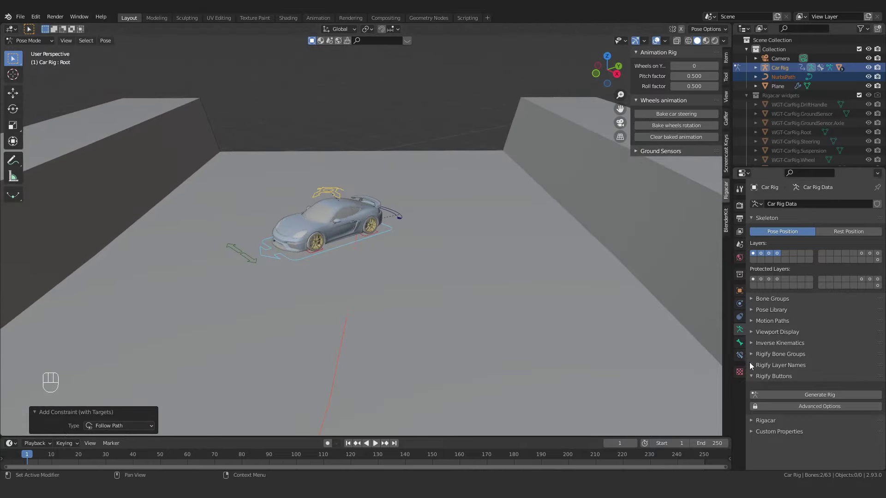
Enable Follow Curve and Fixed Position, flip the forward axis, then return to Object Mode
left_click(742, 357)
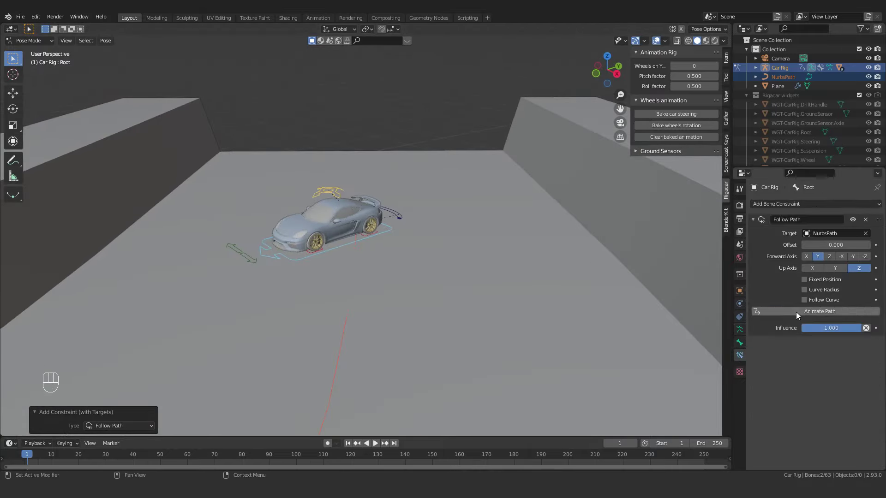
left_click(808, 303)
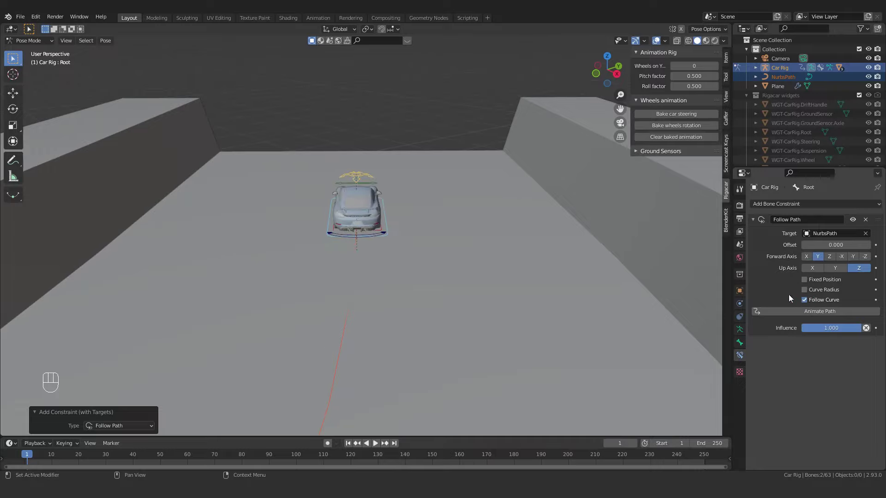
left_click_drag(398, 244, 346, 251)
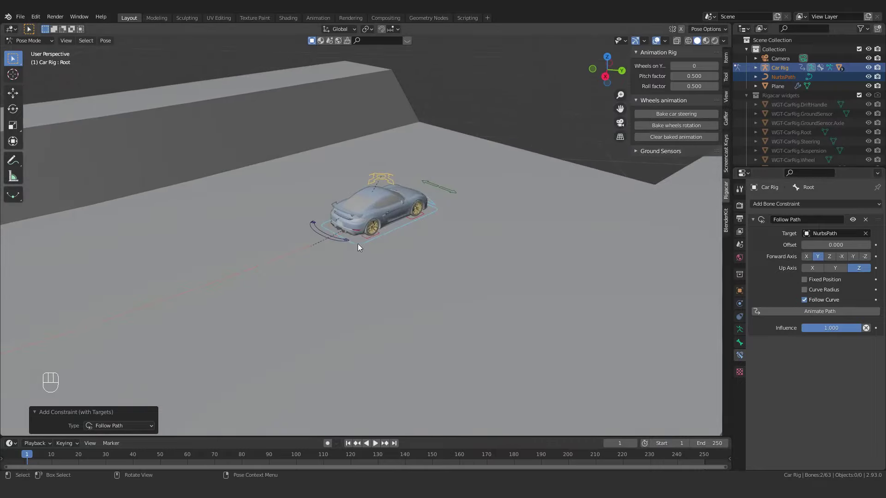
left_click(854, 261)
left_click_drag(348, 286, 368, 289)
left_click_drag(439, 292, 423, 266)
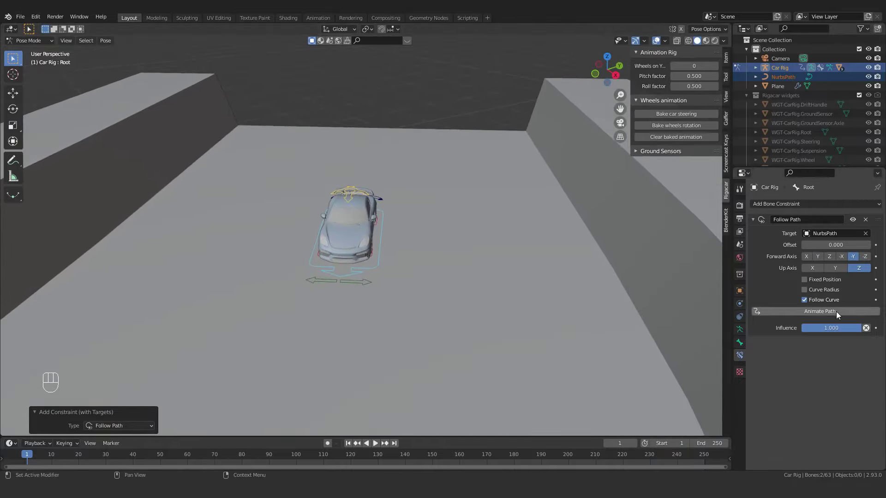
middle_click(808, 283)
left_click_drag(439, 294, 383, 278)
left_click_drag(362, 290, 350, 295)
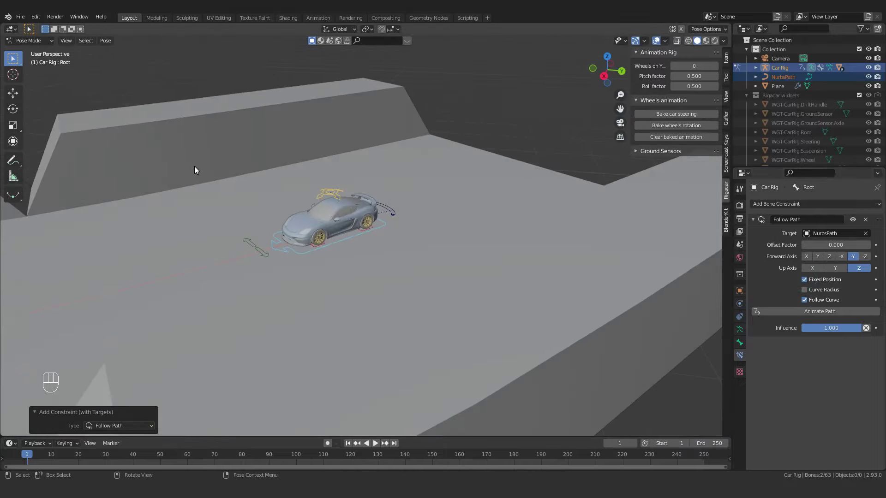
left_click_drag(39, 44, 44, 64)
key("s")
left_click(309, 255)
left_click(302, 241)
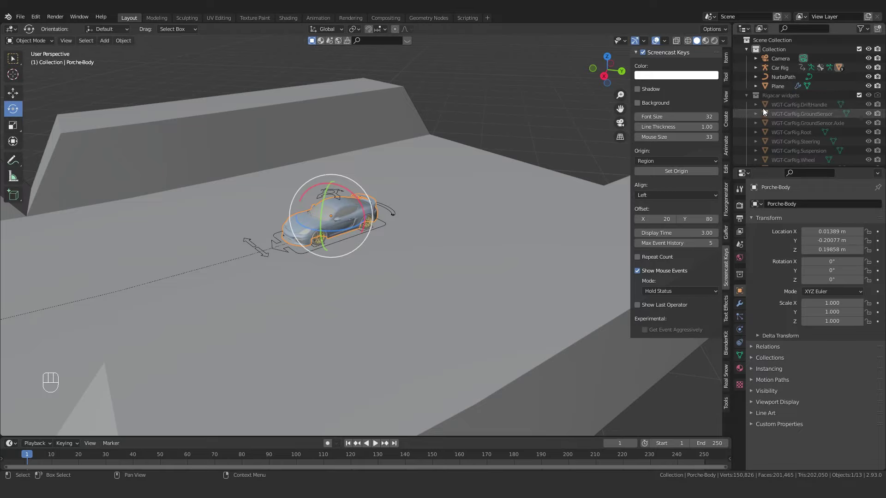
left_click_drag(773, 71, 799, 72)
left_click_drag(773, 73, 735, 129)
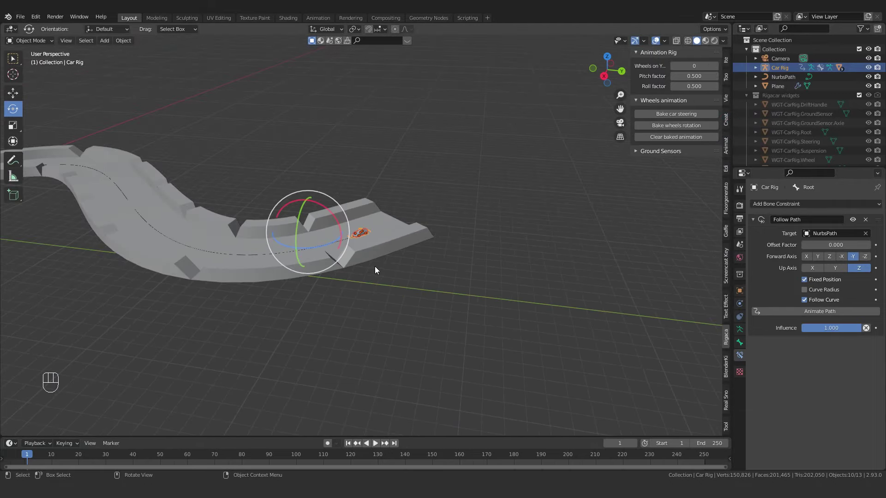
key("s")
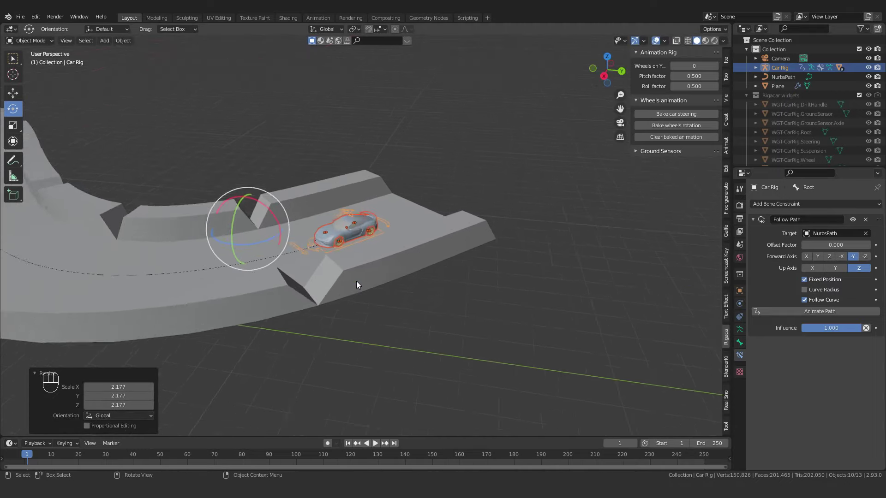
key("s")
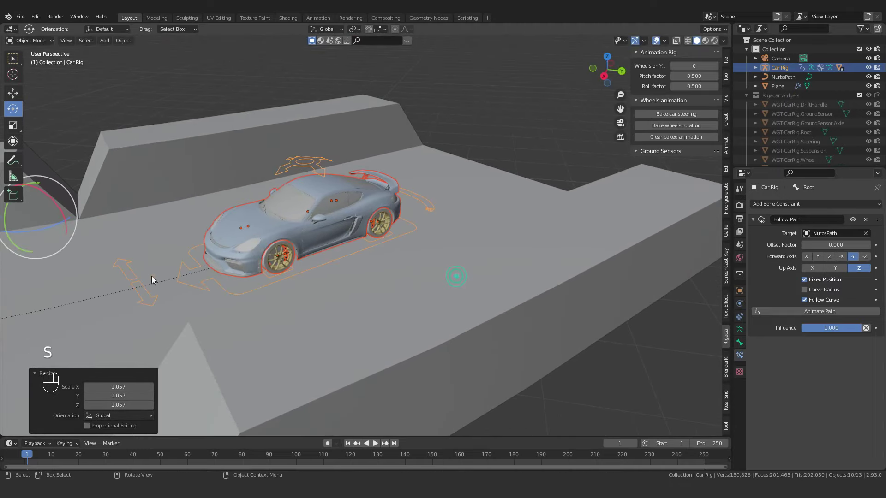
left_click_drag(225, 285, 238, 288)
left_click(458, 106)
left_click_drag(353, 230, 320, 228)
left_click_drag(39, 41, 31, 85)
left_click_drag(345, 240, 319, 221)
Keyframe Offset Factor 0 at frame 1 and 1.000 at frame 250, then play the drive
middle_click(319, 222)
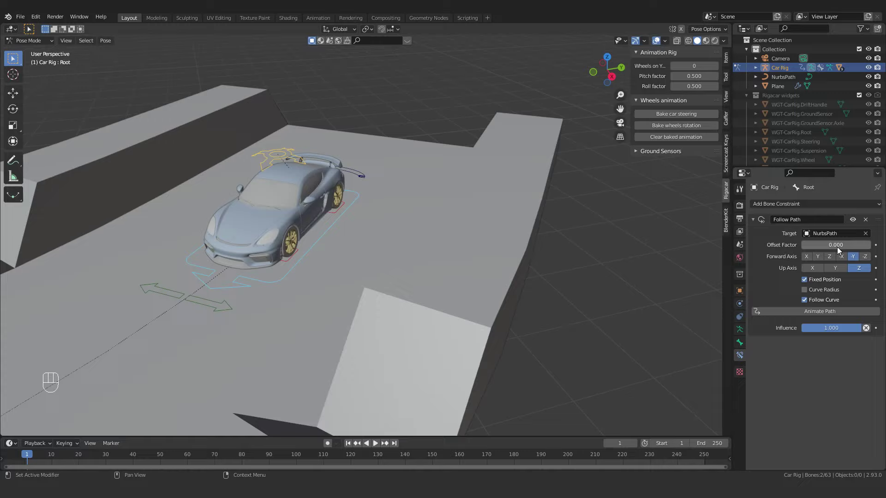
key("i")
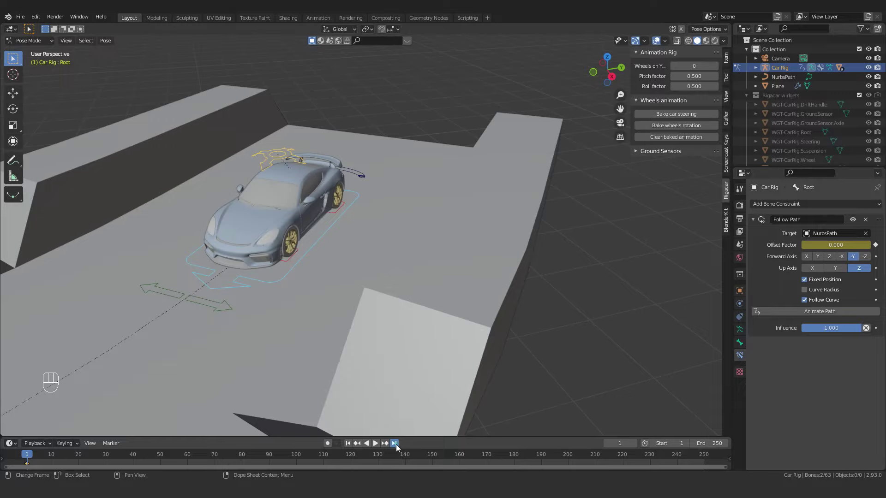
left_click(400, 448)
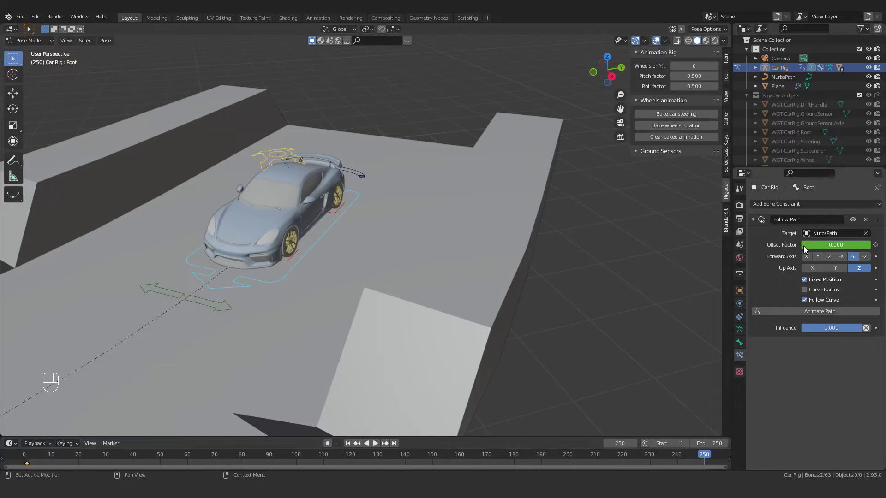
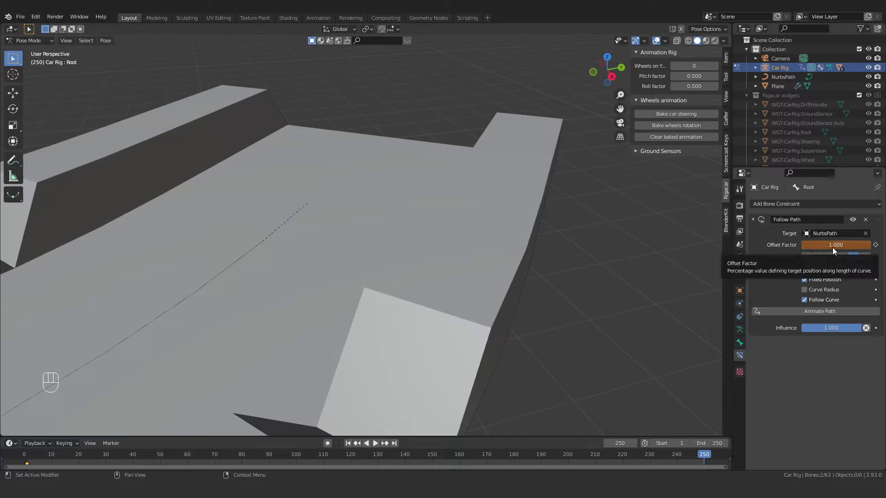
key("i")
left_click(350, 446)
key("space")
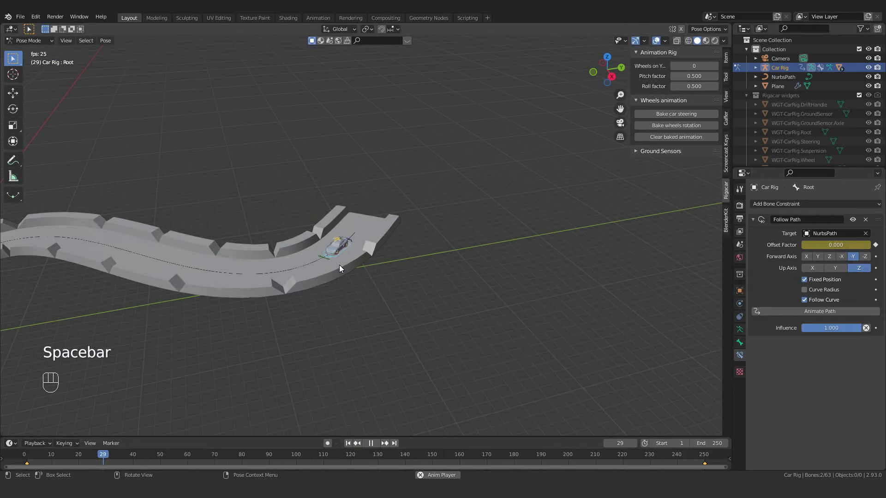
Stop playback, return to the first frame and zoom in on the car
left_click(187, 282)
middle_click(469, 240)
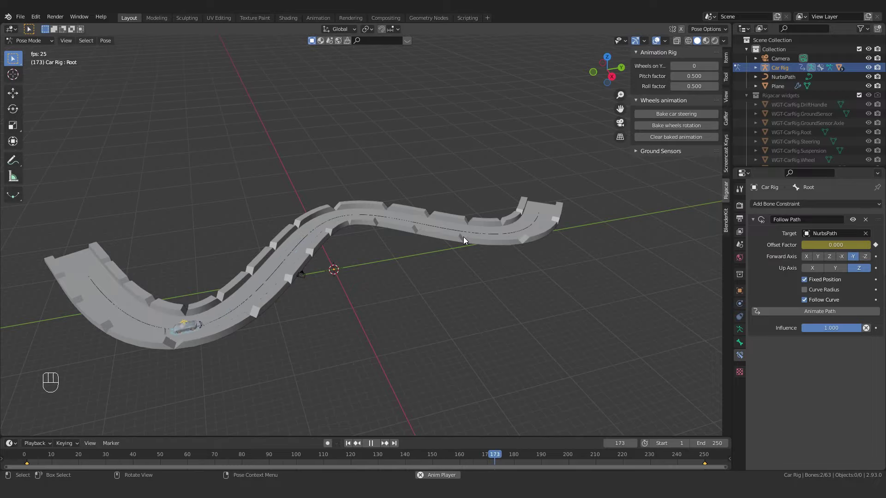
key("space")
left_click(353, 449)
middle_click(571, 284)
left_click(450, 283)
left_click(353, 311)
left_click_drag(486, 304, 453, 295)
left_click_drag(533, 280, 442, 359)
middle_click(490, 338)
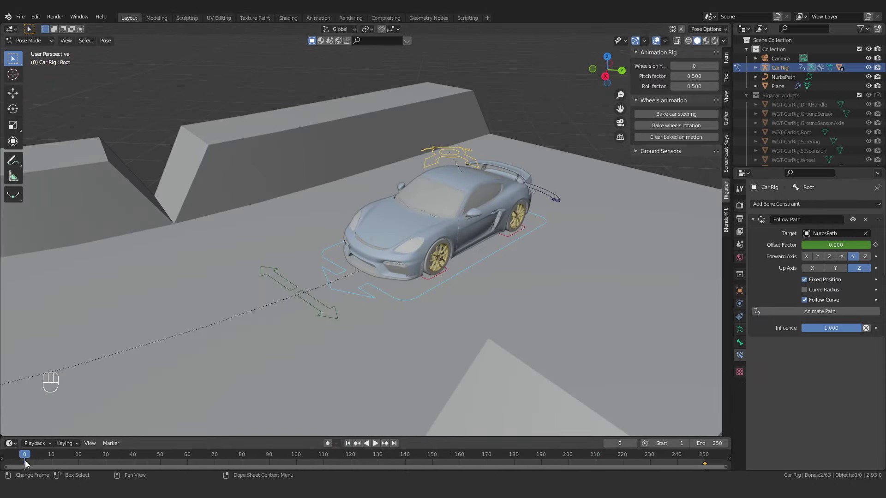
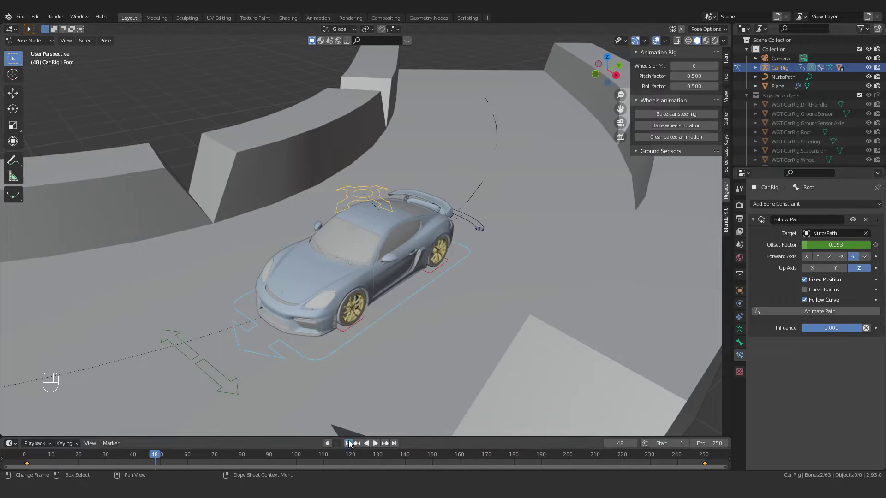
left_click_drag(352, 444, 358, 187)
left_click_drag(384, 231, 337, 233)
left_click_drag(378, 250, 376, 318)
left_click_drag(400, 246, 312, 391)
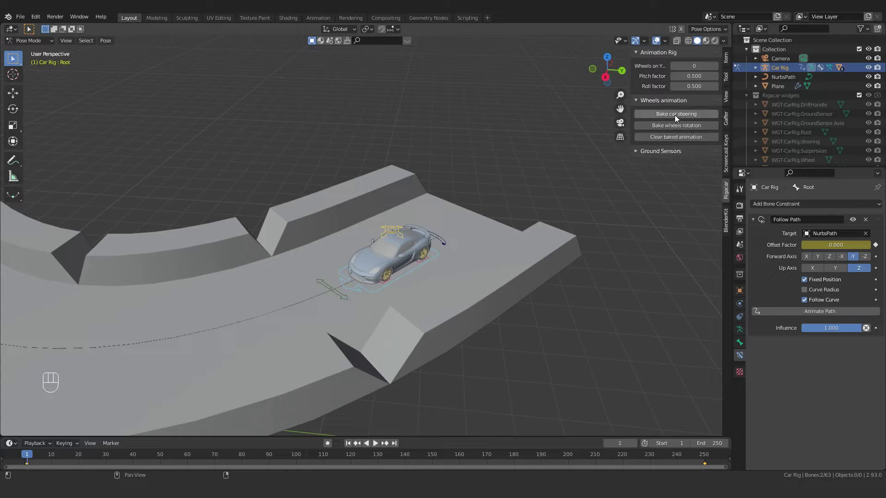
Bake the car rig's steering animation and scrub the timeline along the road to verify it
left_click_drag(679, 118, 674, 184)
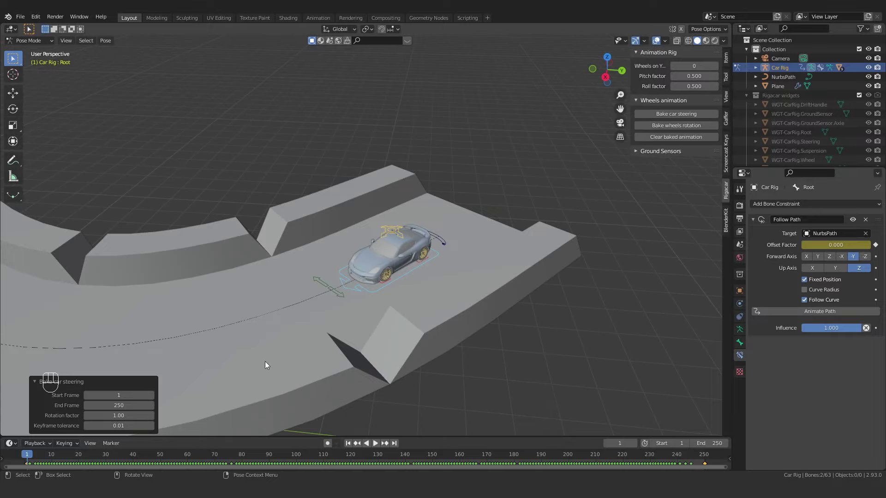
middle_click(301, 356)
left_click_drag(37, 458, 161, 465)
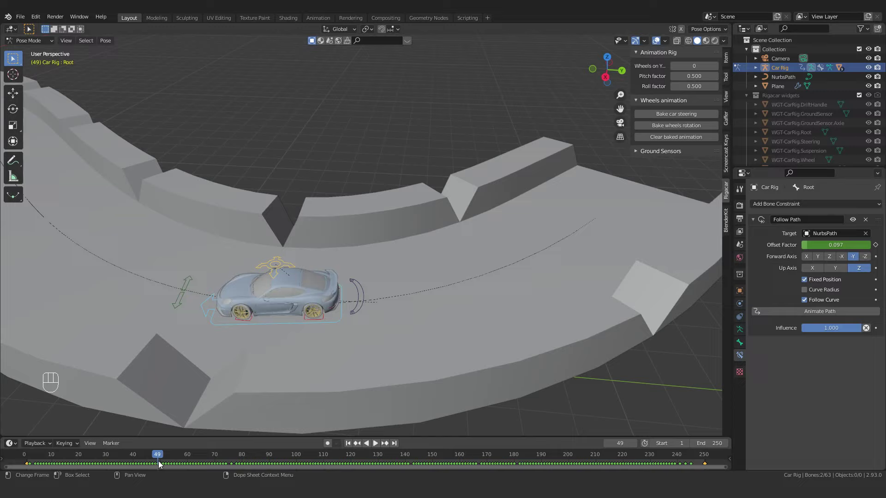
left_click_drag(194, 356, 513, 102)
left_click_drag(475, 161, 418, 146)
left_click_drag(411, 186, 481, 189)
left_click_drag(295, 271, 372, 273)
left_click_drag(295, 271, 417, 263)
left_click_drag(360, 259, 418, 263)
left_click_drag(417, 262, 423, 273)
left_click_drag(165, 457, 46, 454)
left_click_drag(251, 256, 447, 307)
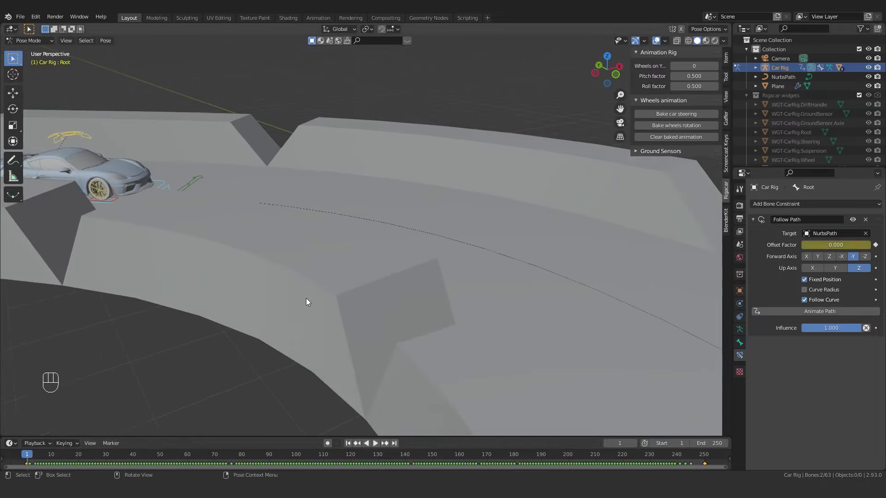
Frame the view on the car and inspect it from the rear and side
left_click_drag(305, 295, 203, 312)
left_click_drag(253, 280, 402, 332)
middle_click(248, 313)
left_click_drag(185, 281, 413, 304)
left_click_drag(131, 270, 283, 298)
key("shift+b")
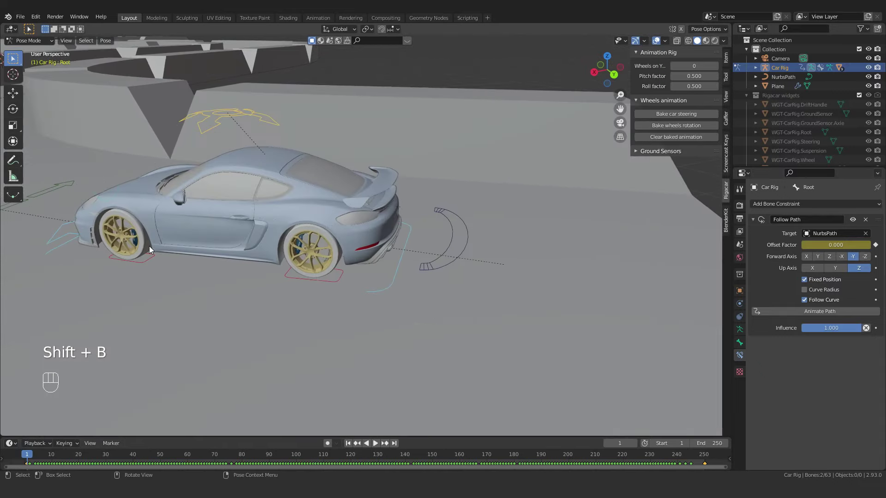
left_click_drag(165, 254, 244, 271)
left_click_drag(188, 282, 228, 279)
left_click_drag(228, 280, 235, 276)
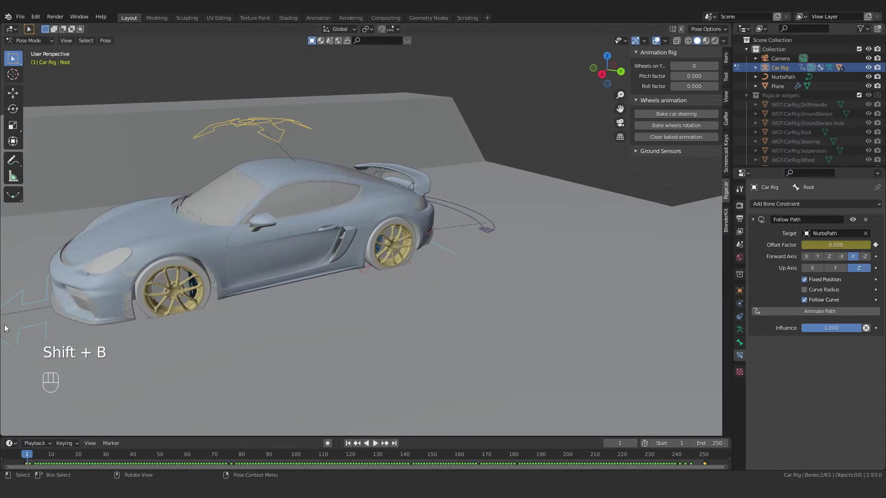
left_click_drag(222, 308, 436, 253)
left_click_drag(306, 301, 315, 305)
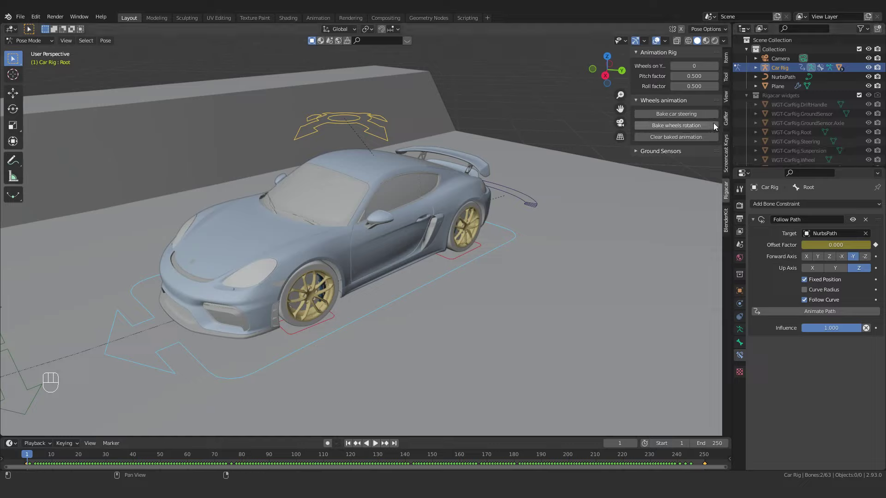
Bake the wheels' rotation animation and scrub frames to check the wheels turn
left_click_drag(701, 125, 689, 176)
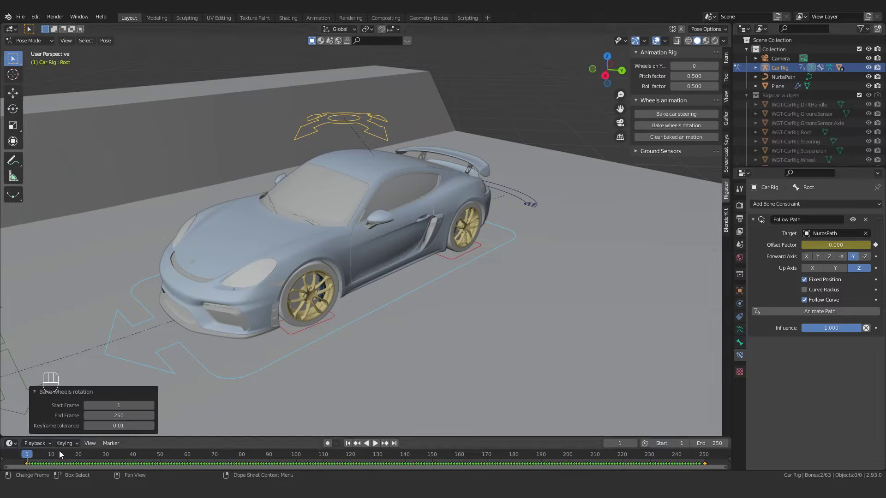
left_click_drag(34, 453, 61, 461)
left_click_drag(61, 461, 45, 461)
left_click_drag(45, 461, 66, 462)
left_click_drag(61, 461, 79, 462)
Play the baked drive with the whole road in view, then stop and return to frame 1
left_click(67, 460)
left_click_drag(332, 296, 441, 311)
key("space")
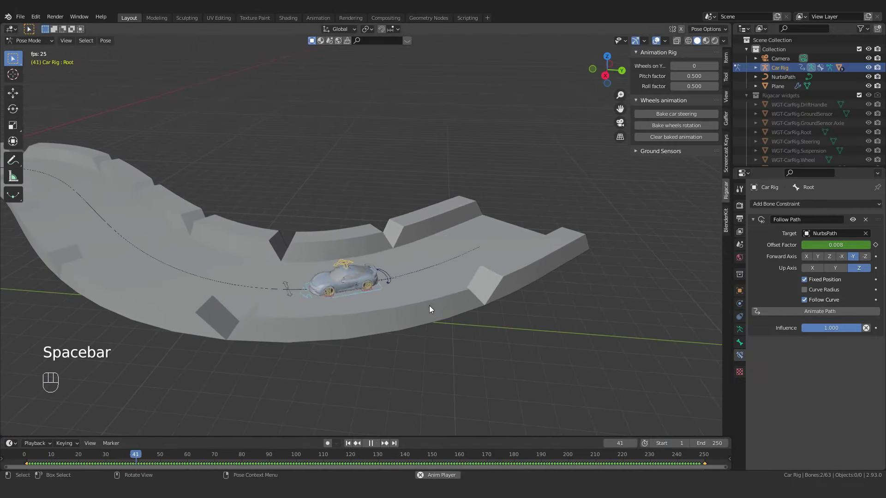
key("space")
left_click_drag(224, 299, 177, 285)
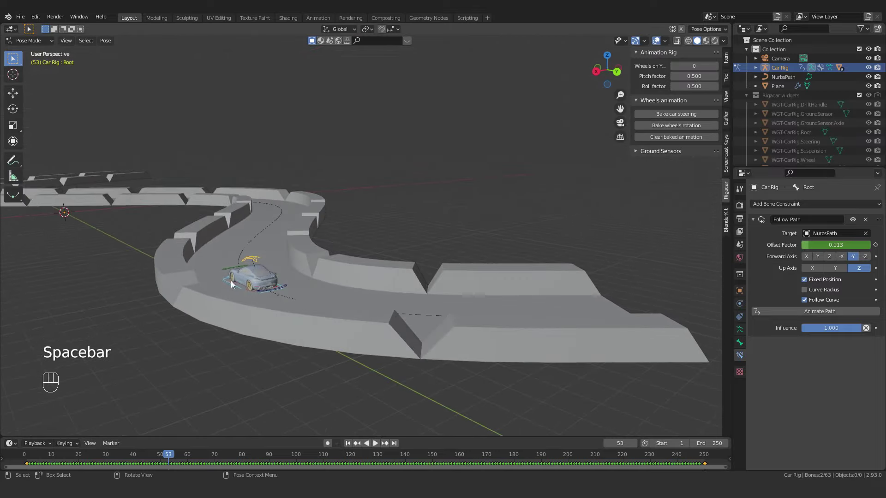
left_click_drag(212, 321, 319, 314)
left_click_drag(320, 314, 336, 315)
left_click_drag(201, 325, 327, 312)
left_click_drag(328, 312, 357, 290)
key("space")
key("space")
left_click_drag(332, 339, 313, 391)
left_click_drag(312, 290, 290, 262)
left_click_drag(294, 287, 349, 288)
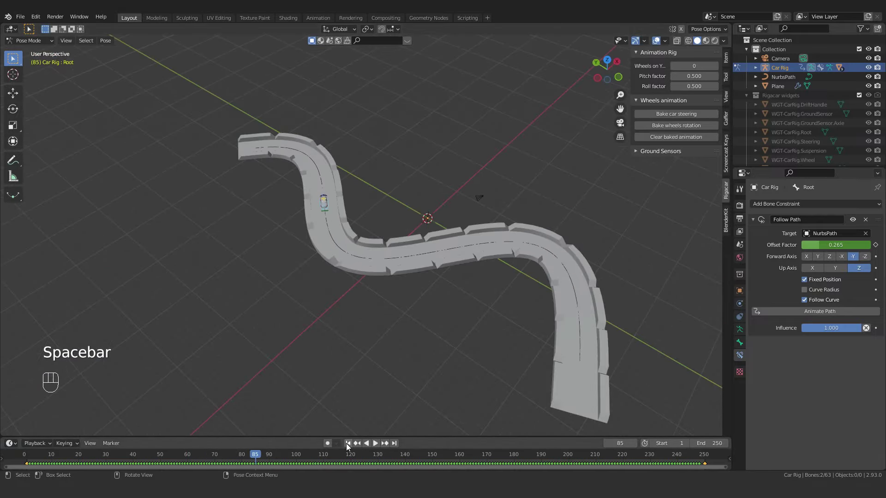
left_click(350, 447)
left_click(386, 279)
Navigate to the road's start and zoom in close on the car in pose mode
left_click_drag(329, 331, 373, 322)
left_click_drag(405, 279, 399, 368)
left_click_drag(504, 216, 467, 299)
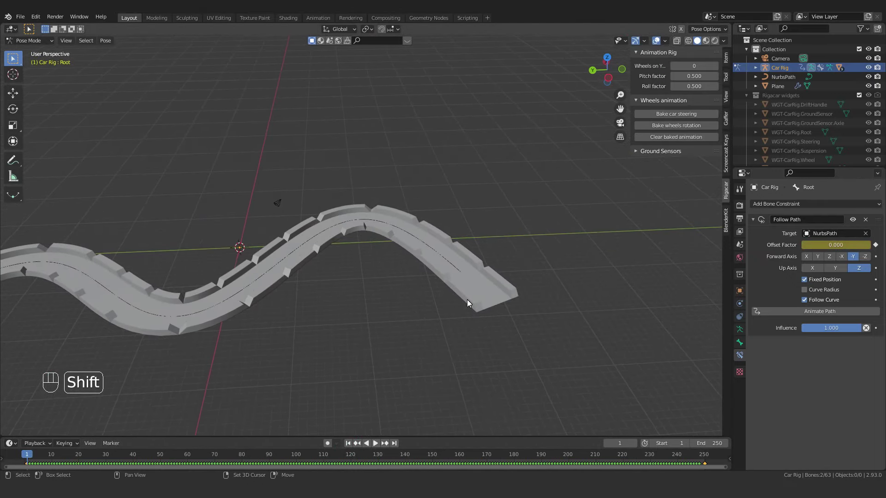
left_click_drag(144, 299, 408, 256)
left_click_drag(347, 284, 503, 267)
middle_click(257, 269)
left_click_drag(442, 320, 396, 337)
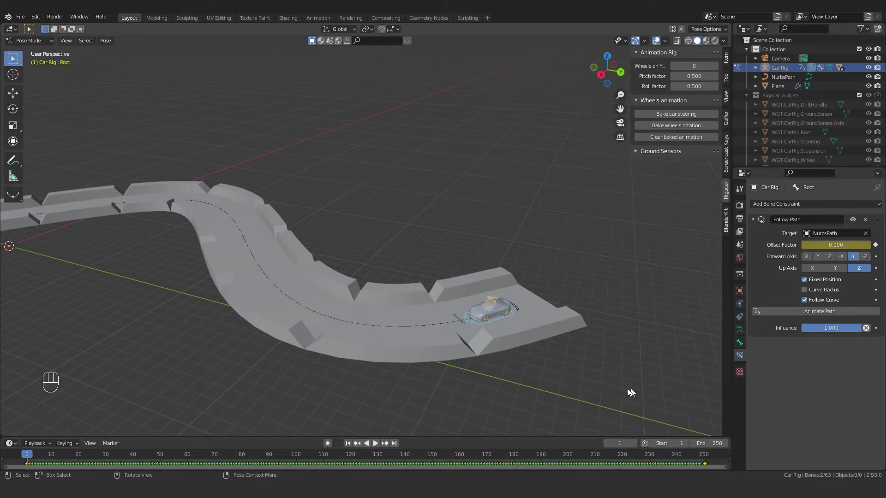
left_click_drag(505, 328, 436, 331)
left_click_drag(442, 344, 446, 326)
middle_click(446, 327)
left_click(446, 325)
right_click(445, 325)
left_click_drag(442, 342, 443, 311)
left_click_drag(458, 352, 424, 338)
left_click_drag(411, 345, 425, 348)
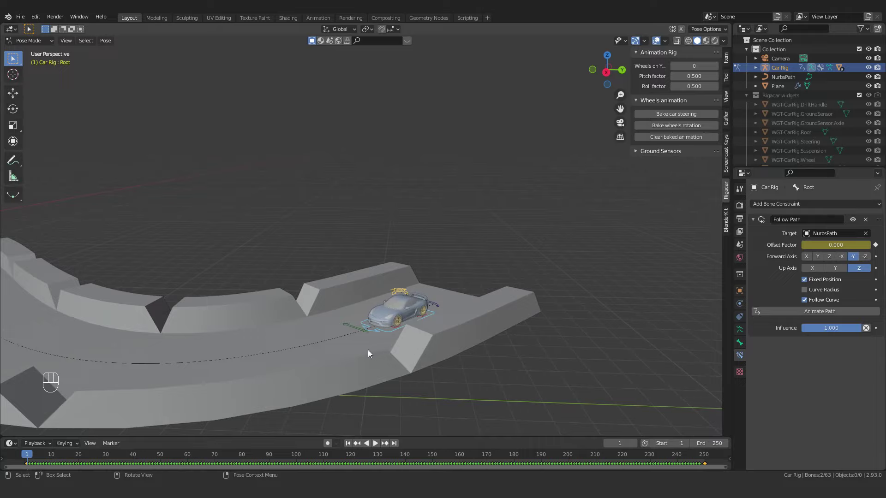
key("shift+a")
left_click(288, 266)
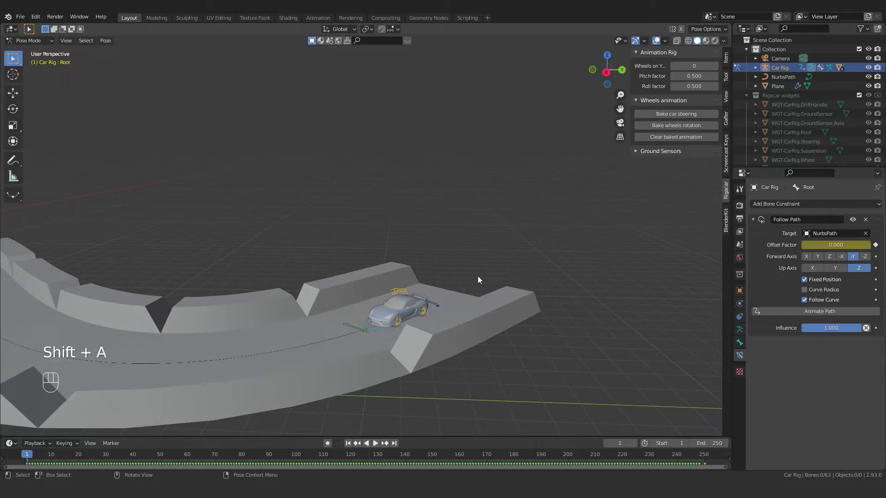
Return to Object Mode, add Camera.001 at the origin, and select the Porche-Body
left_click_drag(44, 46, 39, 54)
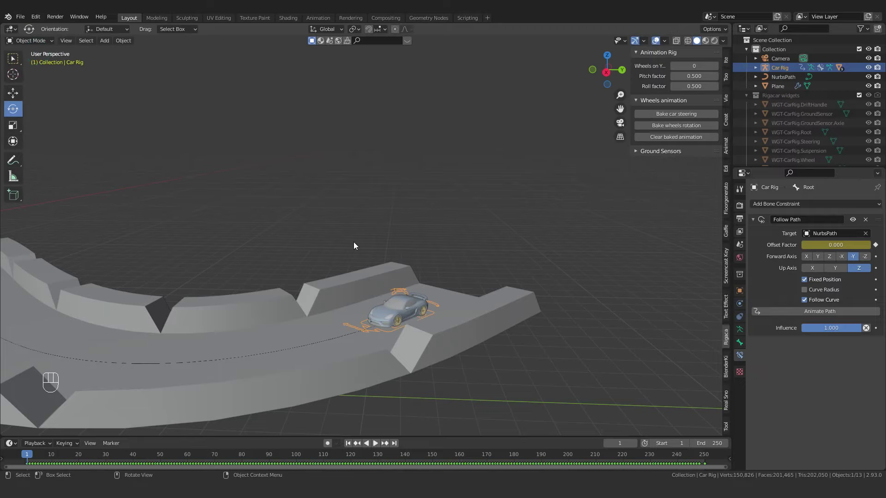
key("shift+a")
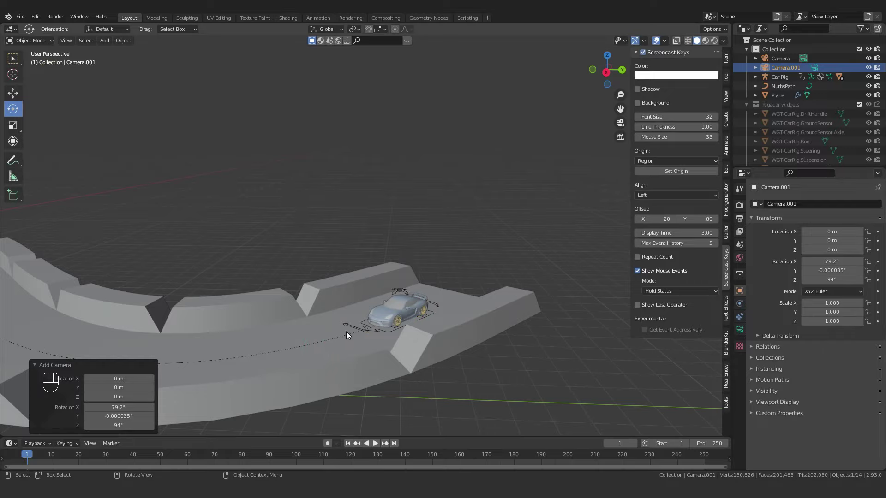
left_click_drag(386, 342, 379, 303)
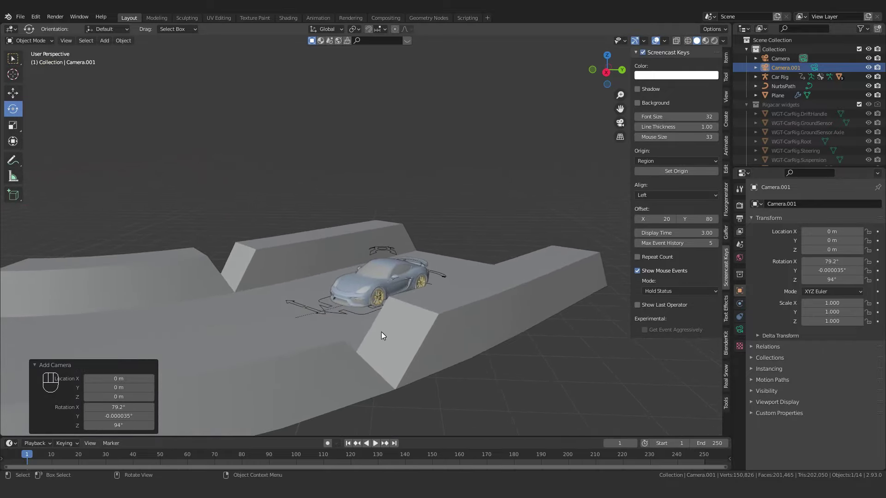
middle_click(385, 329)
left_click_drag(389, 334, 385, 333)
middle_click(377, 330)
left_click_drag(378, 344, 395, 345)
left_click(394, 347)
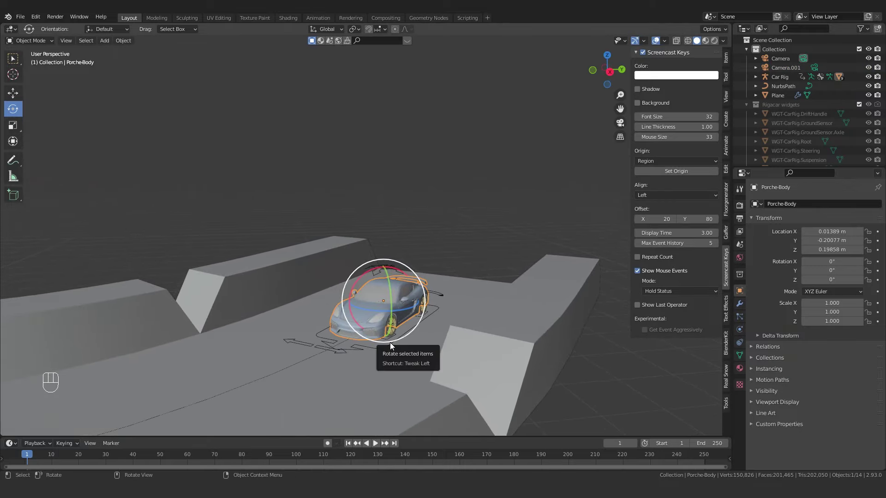
Look through the main Camera with Camera to View enabled and frame the car in shot
key("ctrl+alt+KP_0")
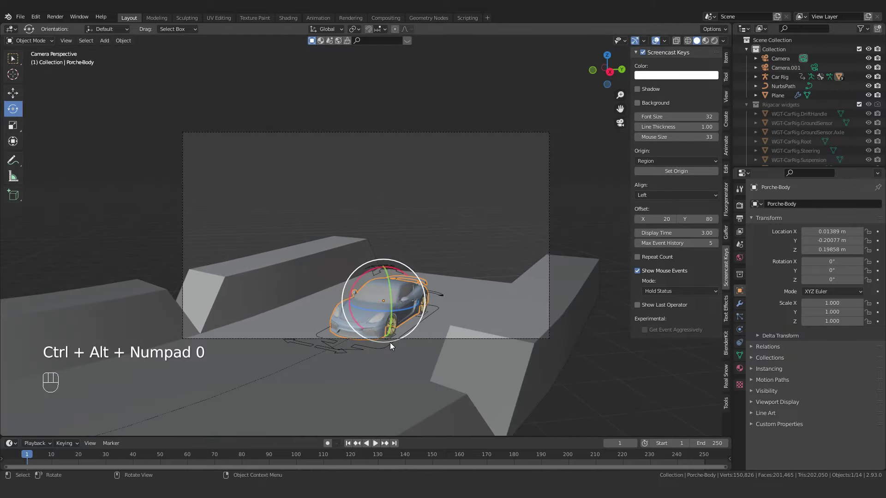
left_click(727, 101)
left_click(677, 166)
left_click_drag(470, 277, 480, 247)
left_click_drag(481, 248, 490, 262)
middle_click(452, 271)
left_click_drag(444, 273, 448, 284)
left_click_drag(446, 276, 450, 263)
left_click_drag(453, 280, 439, 277)
left_click_drag(440, 277, 431, 282)
left_click(422, 286)
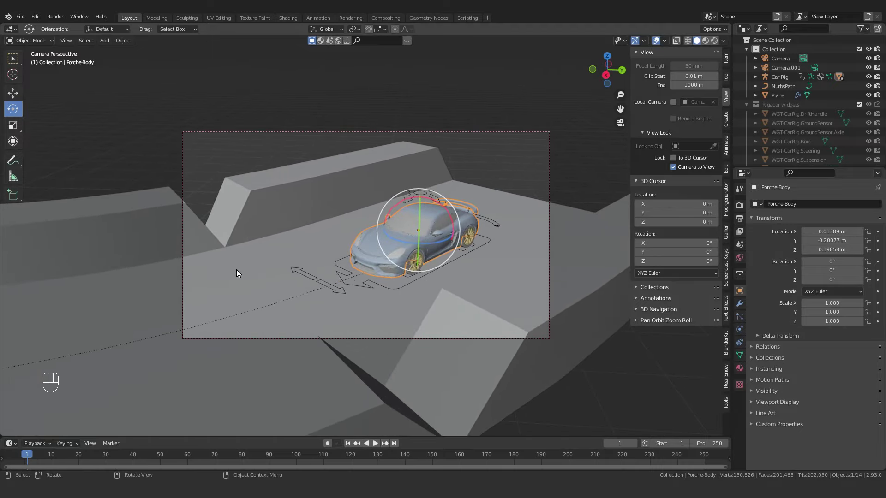
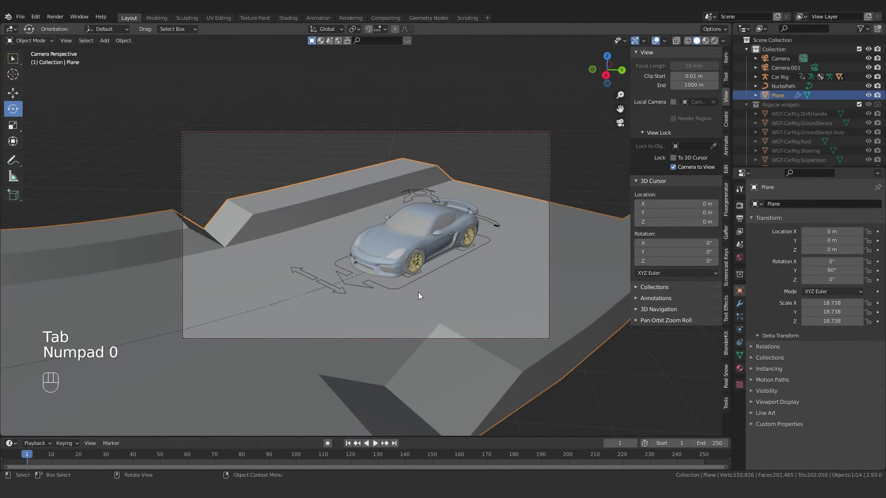
Refine the shot, preview playback, then give the main Camera a Track To constraint targeting Porche-Body
left_click_drag(416, 305, 397, 194)
left_click_drag(441, 259, 165, 269)
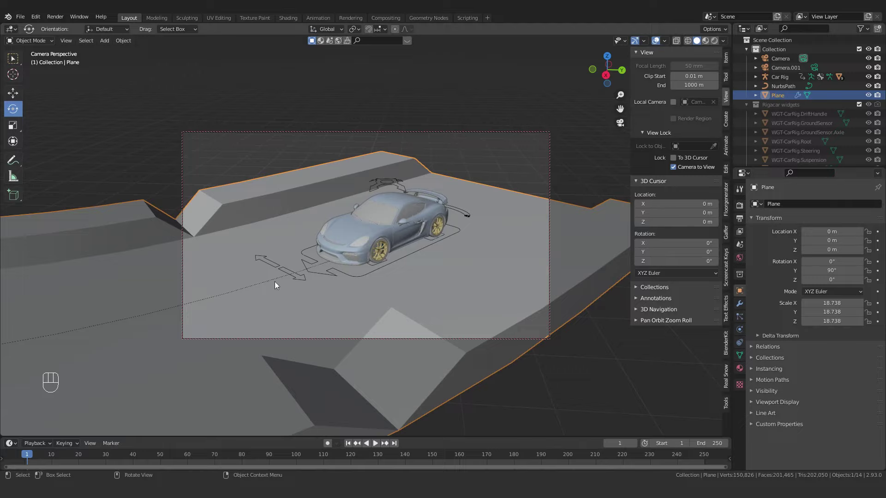
key("space")
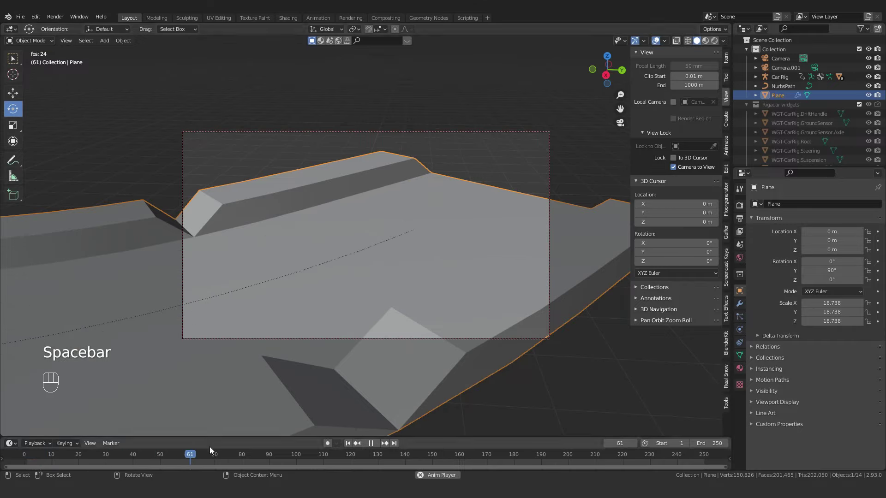
key("space")
left_click_drag(183, 455, 24, 457)
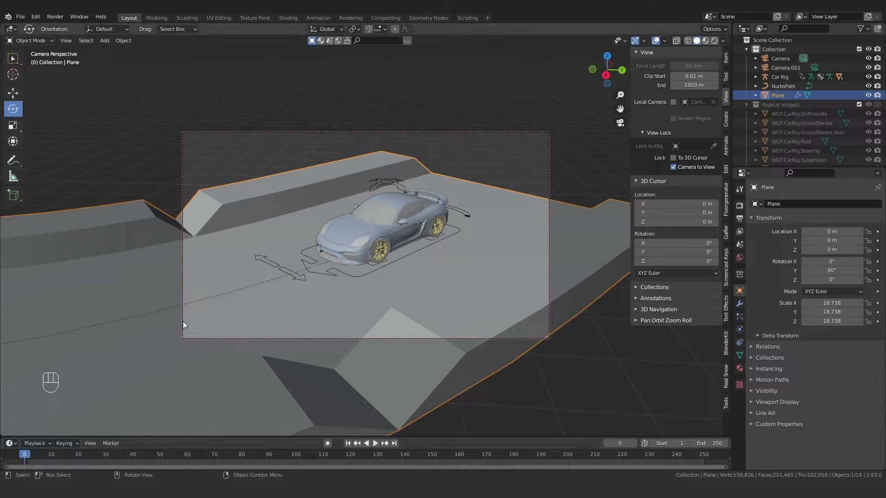
left_click(549, 142)
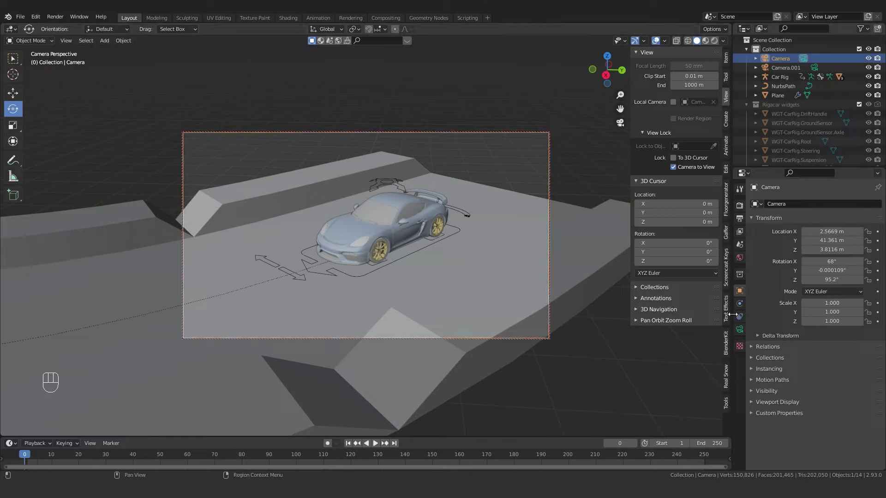
left_click_drag(818, 208, 789, 276)
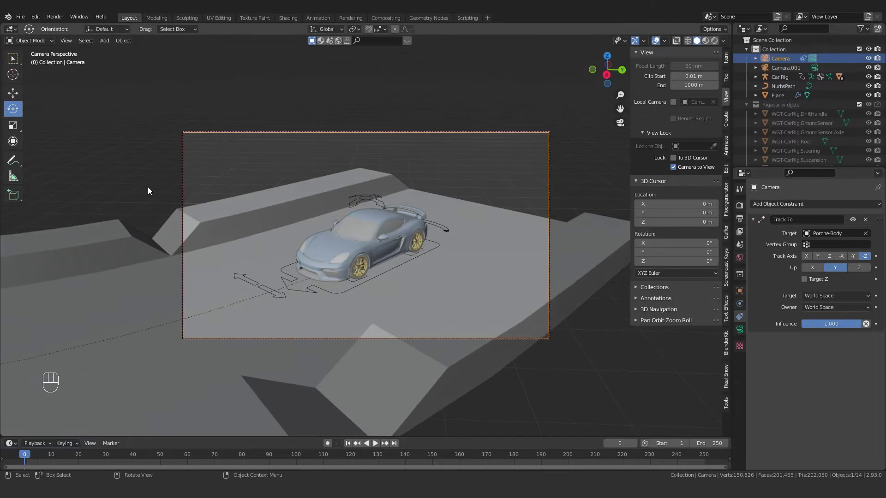
Play the animation to confirm the Camera keeps the moving car in shot
key("space")
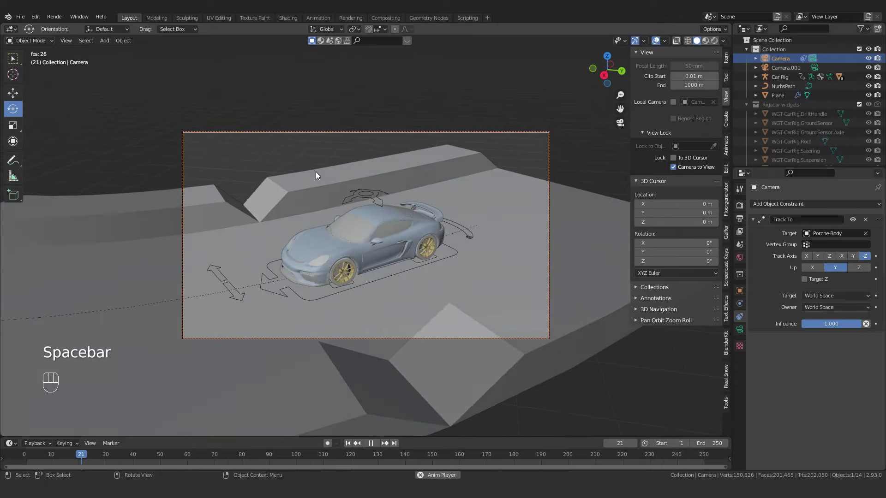
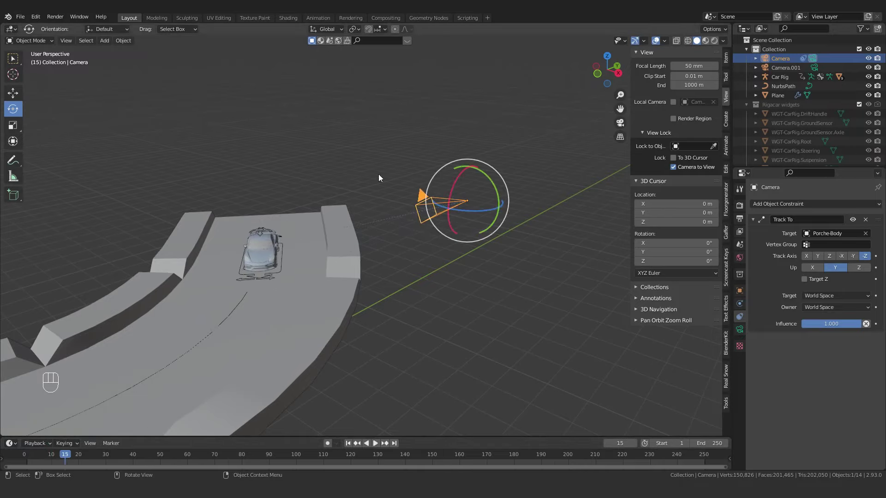
Watch the drive through the tracking camera, playing and scrubbing to frame 70
key("KP_0")
key("space")
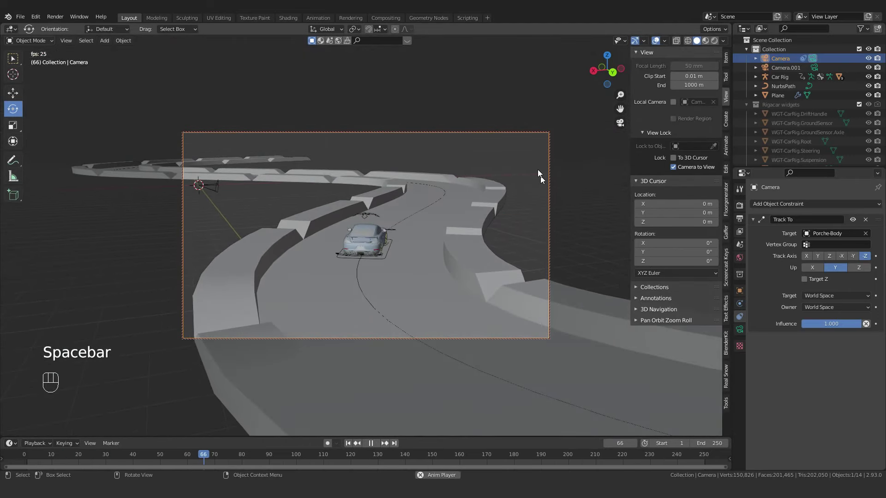
key("space")
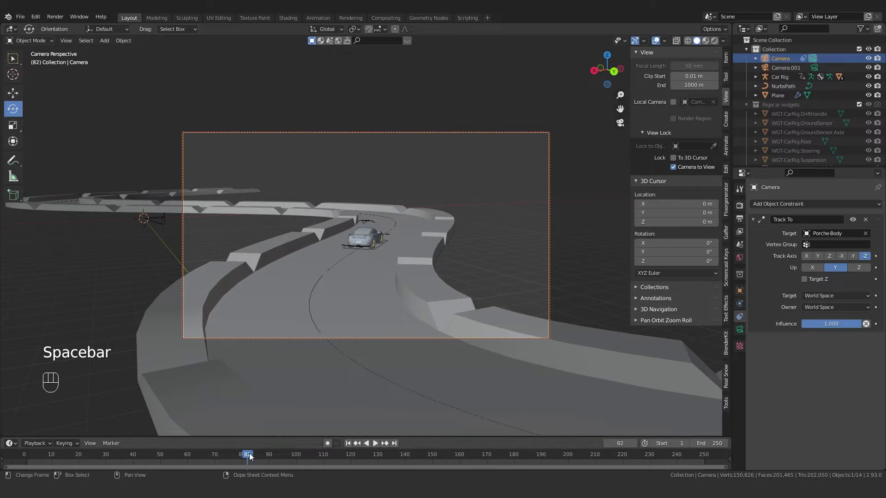
left_click_drag(233, 456, 193, 471)
key("space")
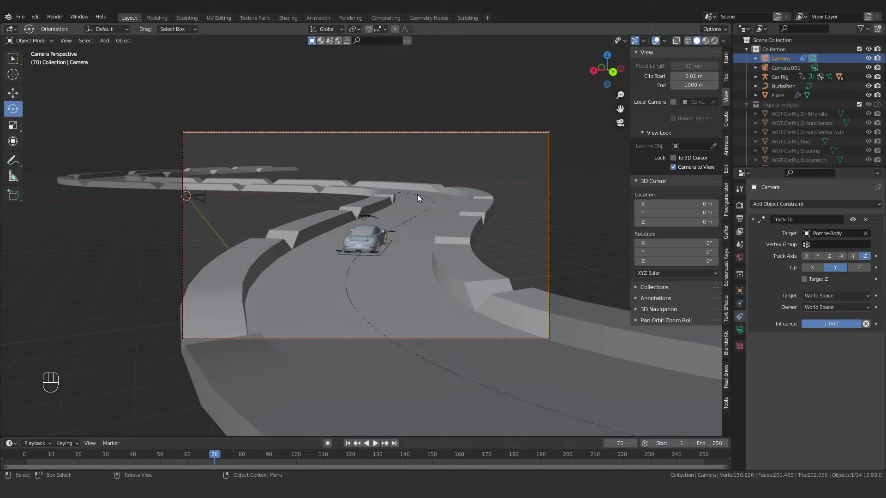
Exit camera view and move the Camera high above the road
key("KP_0")
left_click(213, 311)
left_click_drag(228, 333, 260, 301)
left_click_drag(259, 326, 272, 266)
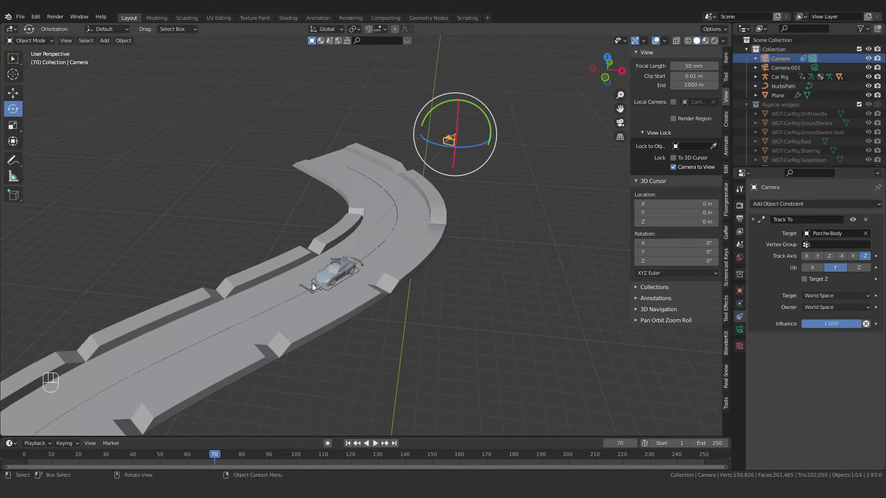
Snap the 3D cursor to Porche-Body, add Camera.002 there and make it the active camera
left_click(322, 297)
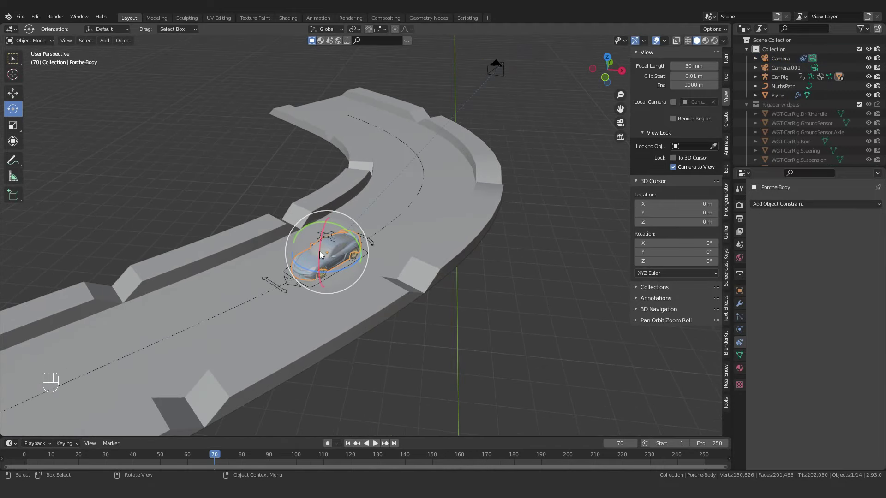
key("shift+s")
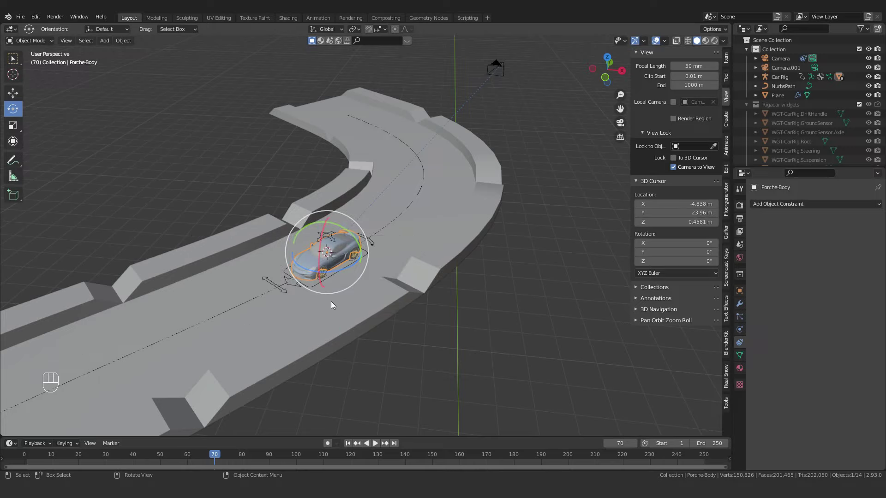
key("shift+a")
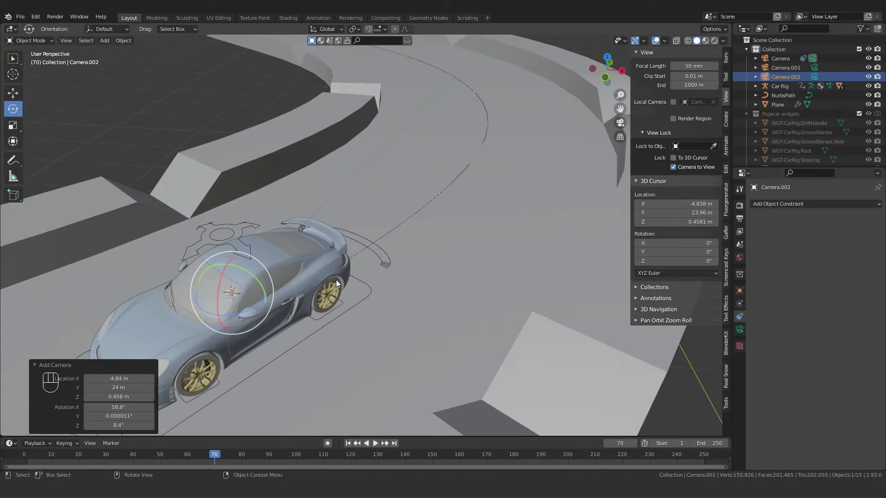
key("ctrl+KP_0")
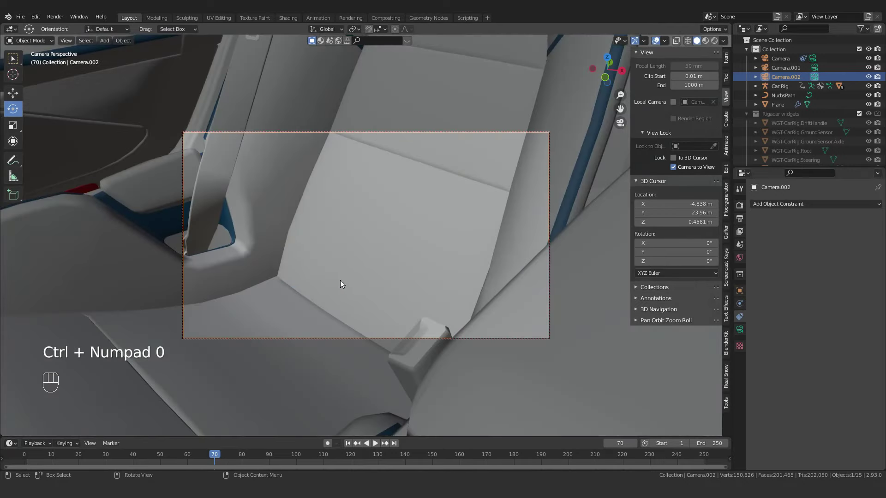
Pull Camera.002 back to frame a close view of the car, then return to frame 1
left_click_drag(362, 285, 366, 276)
left_click_drag(372, 299, 384, 287)
middle_click(383, 287)
left_click_drag(346, 296, 388, 269)
left_click(394, 284)
left_click(400, 288)
left_click_drag(396, 291, 400, 307)
left_click(406, 302)
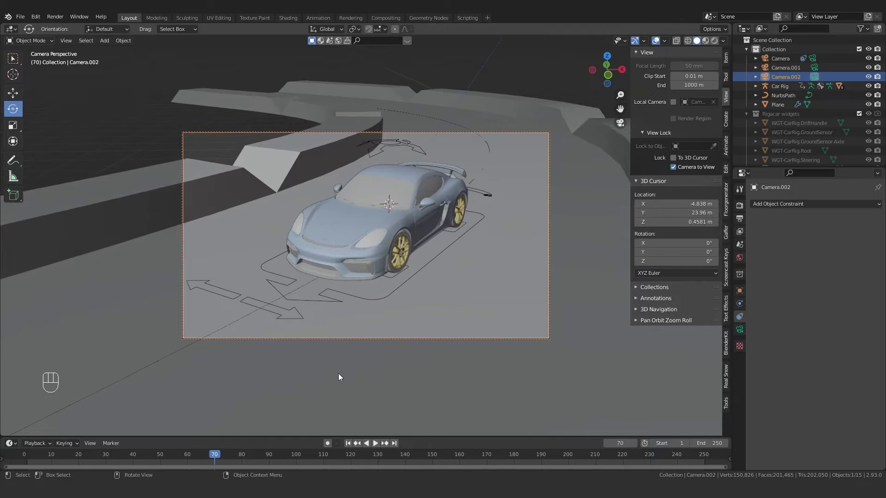
left_click(352, 446)
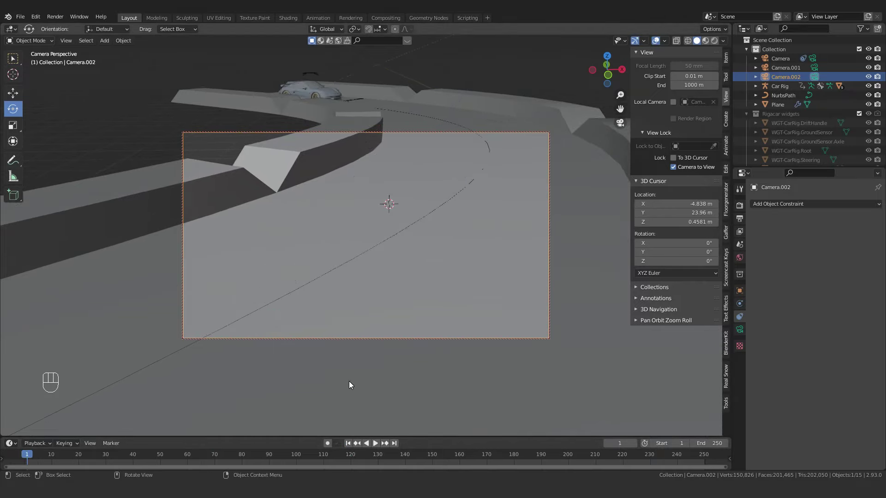
key("KP_0")
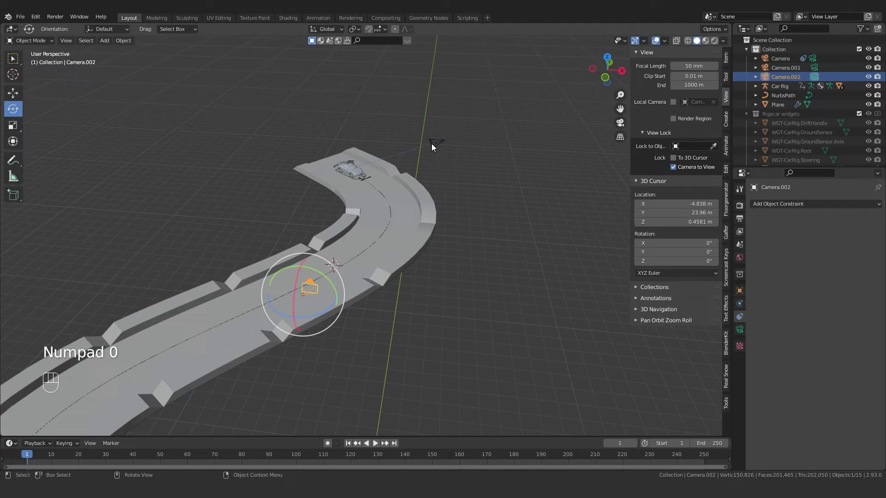
left_click(434, 147)
key("ctrl+KP_0")
key("space")
left_click(707, 452)
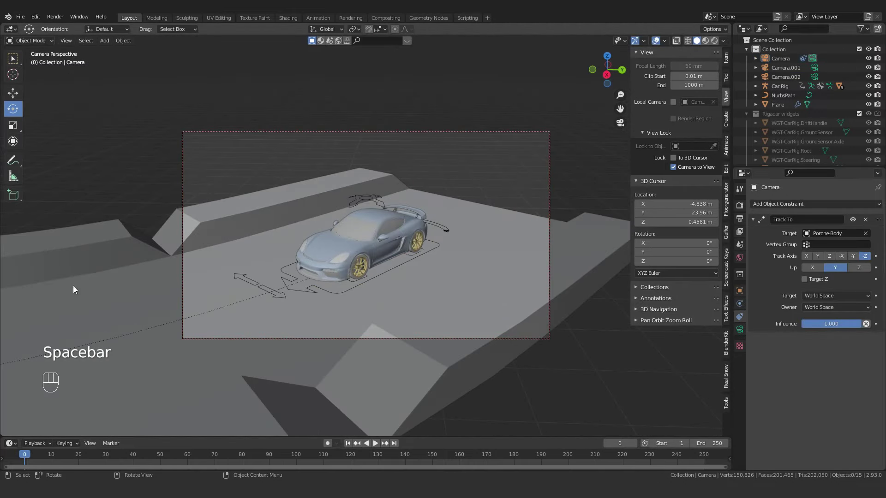
key("space")
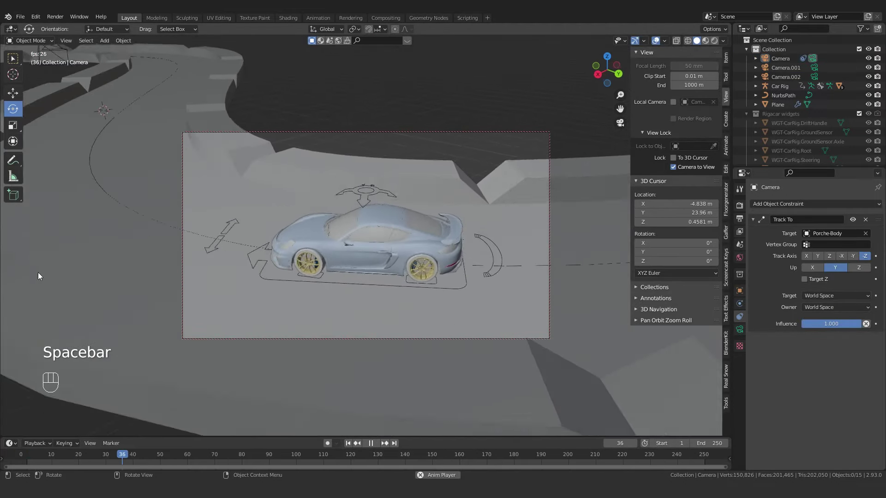
key("space")
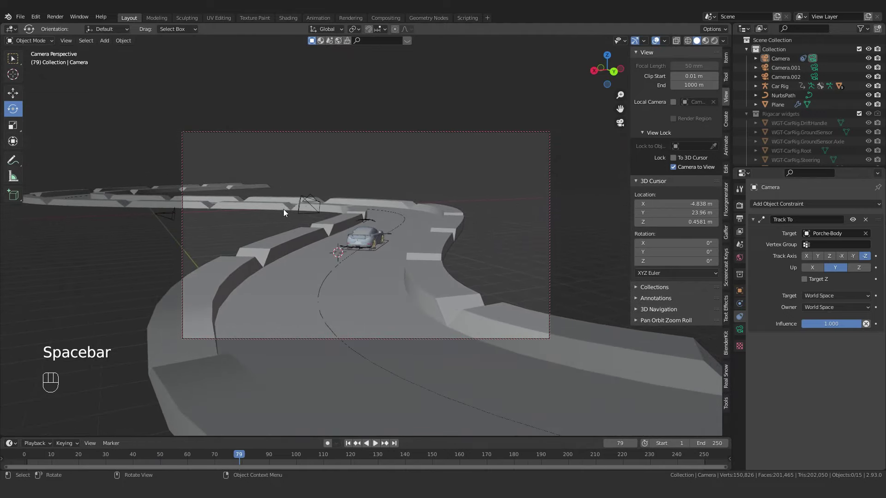
left_click(305, 206)
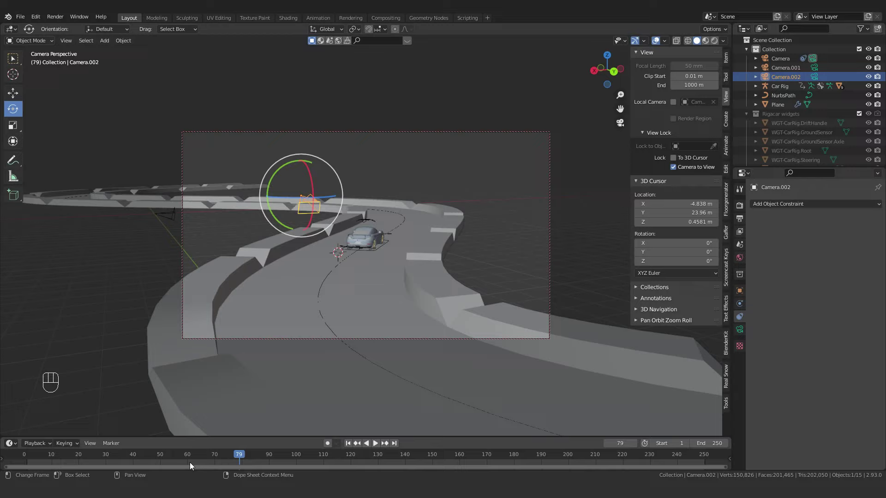
left_click(349, 444)
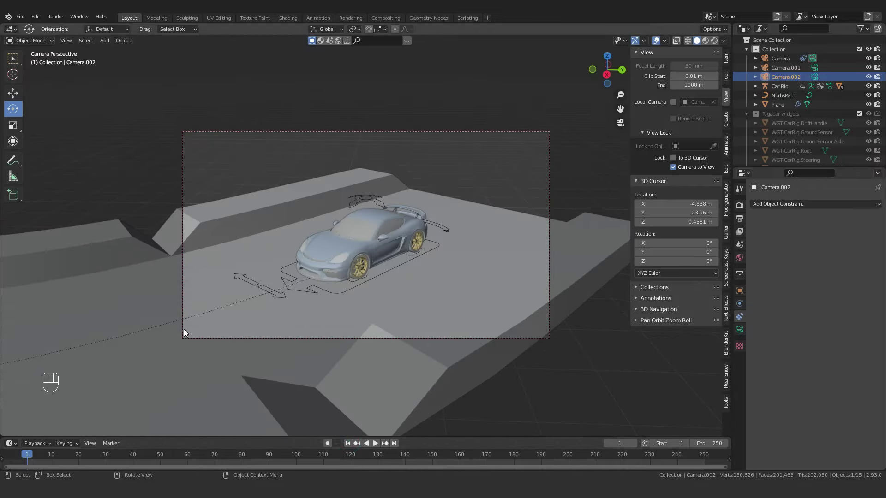
left_click(183, 331)
left_click(184, 331)
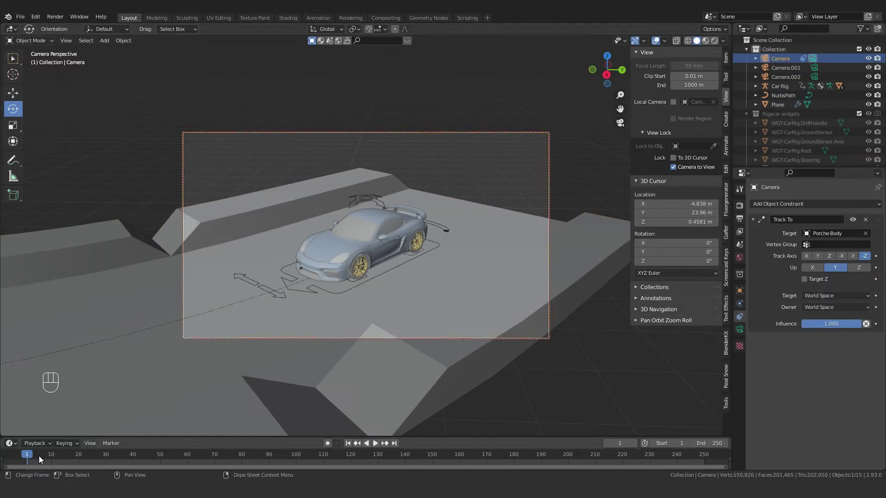
key("ctrl+b")
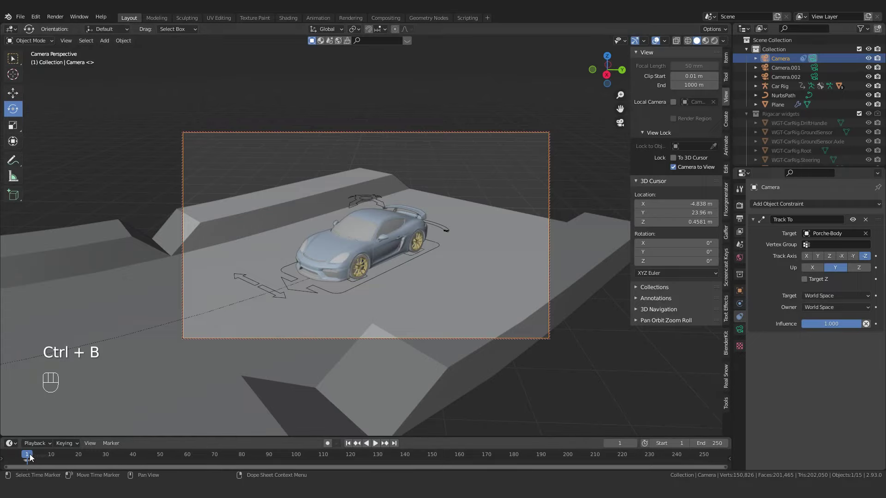
Make Camera.002 active around frame 70 and bind it to a timeline marker
left_click_drag(31, 457, 216, 461)
left_click(331, 190)
key("ctrl+KP_0")
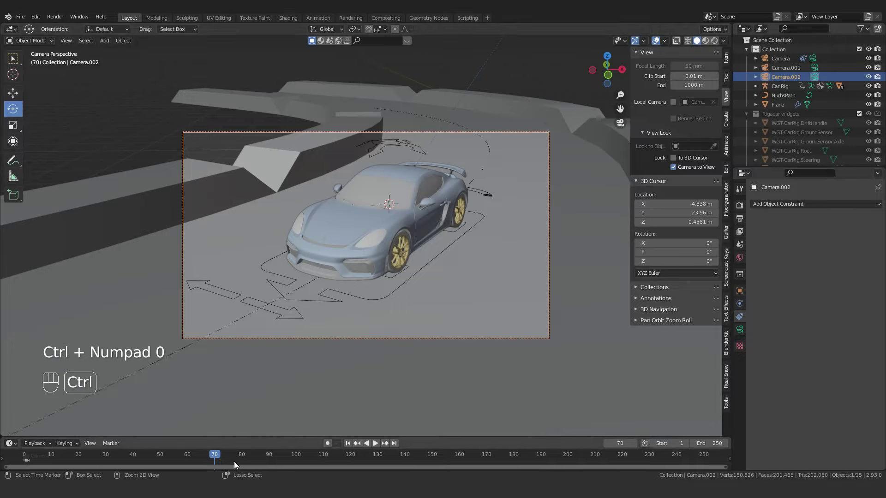
key("ctrl+b")
left_click_drag(207, 458, 17, 454)
Play the animation to watch the switch from the main Camera to Camera.002
key("space")
key("space")
key("space")
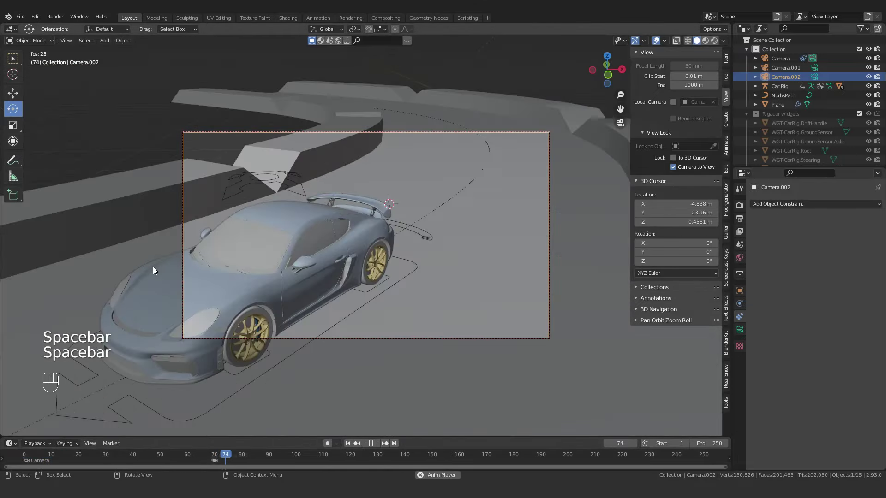
key("space")
left_click_drag(240, 458, 32, 461)
key("space")
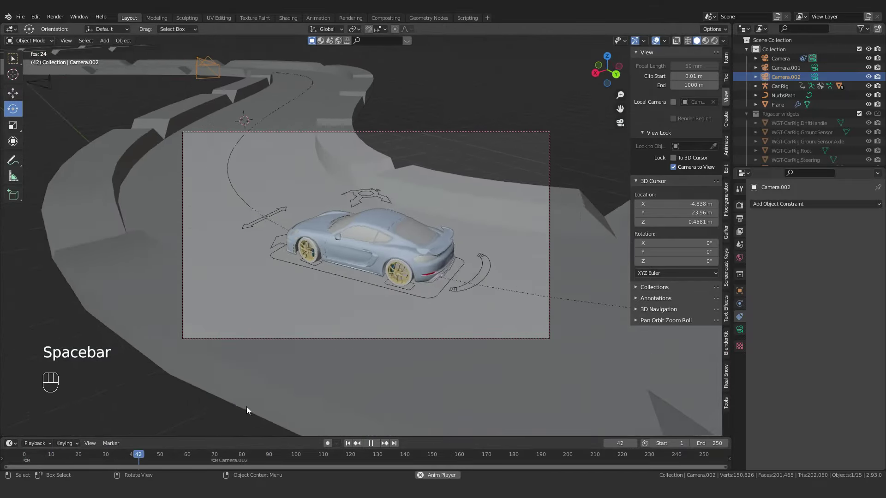
key("space")
left_click(320, 343)
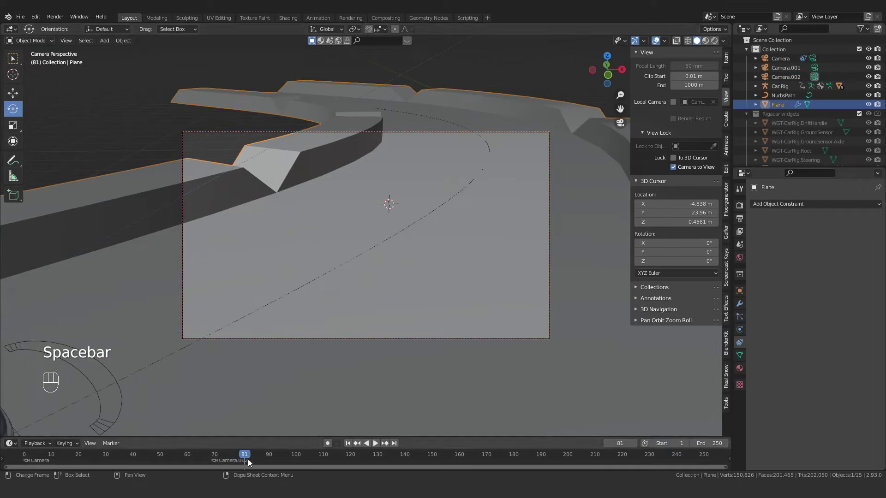
Give Camera.002 a Track To constraint targeting Porche-Body and preview playback
left_click(232, 462)
left_click(367, 343)
left_click_drag(808, 202, 791, 273)
left_click(867, 236)
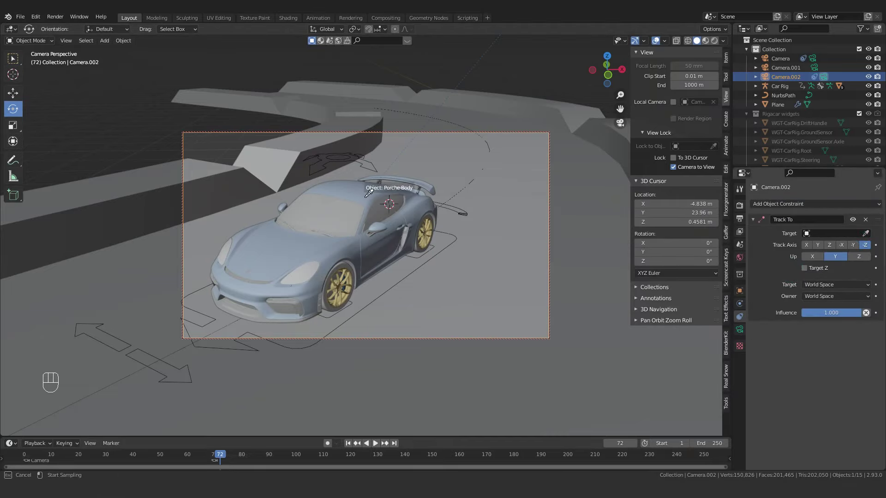
left_click_drag(349, 447, 304, 383)
key("space")
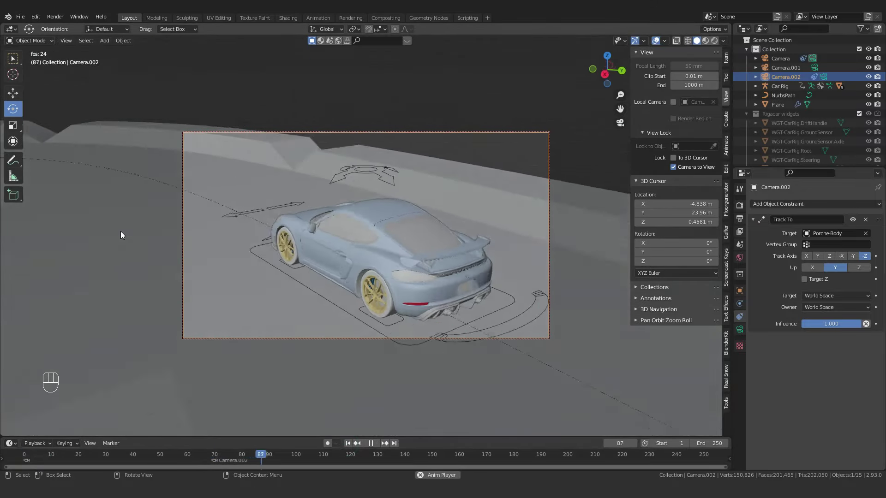
key("space")
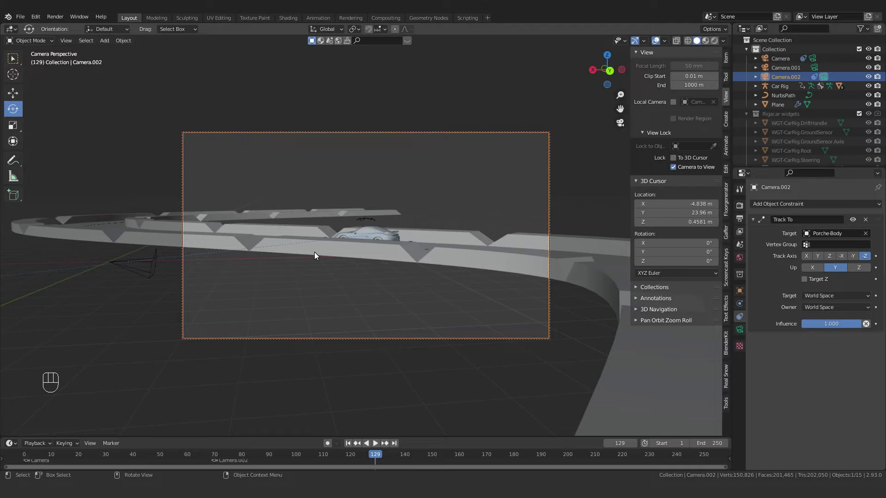
Exit camera view, select the car body and snap the 3D cursor onto it
key("KP_0")
left_click_drag(306, 173, 367, 201)
left_click(187, 196)
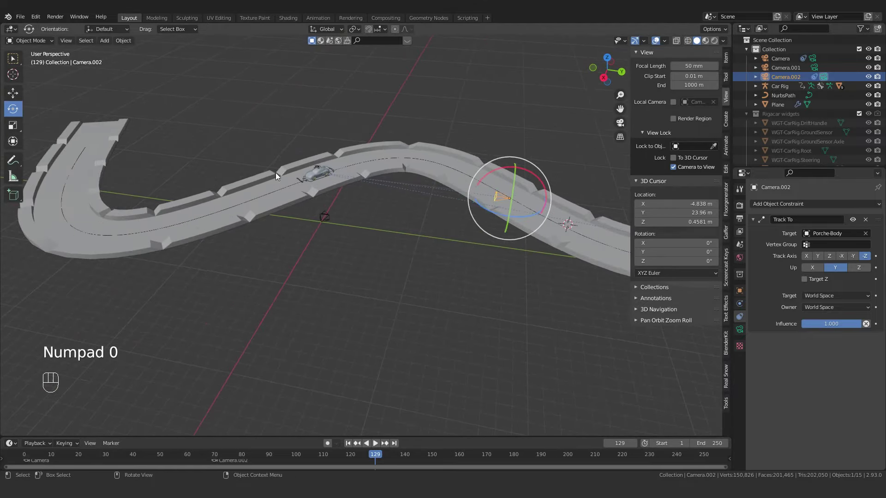
left_click(314, 177)
key("shift+s")
left_click_drag(309, 191, 504, 370)
key("shift+v")
key("shift+b")
Add Camera.003 near the car, view through it during playback, and go to its constraint settings
left_click_drag(326, 191, 338, 214)
key("shift+a")
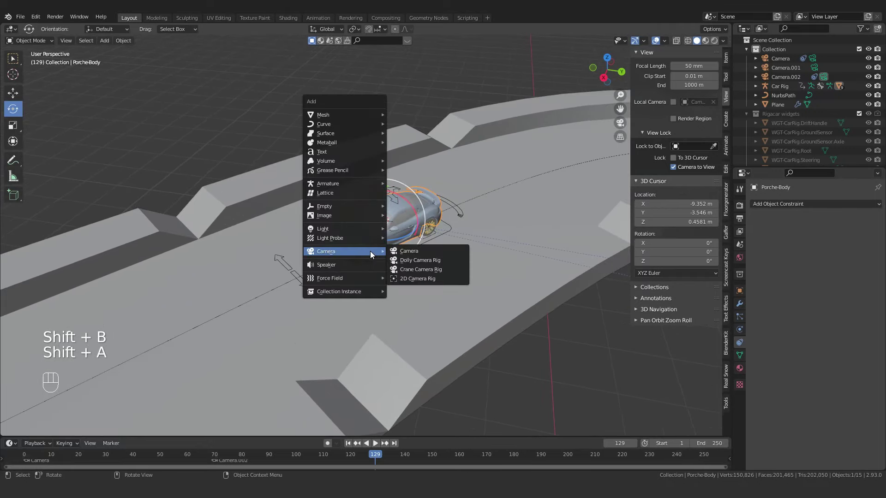
key("ctrl+KP_0")
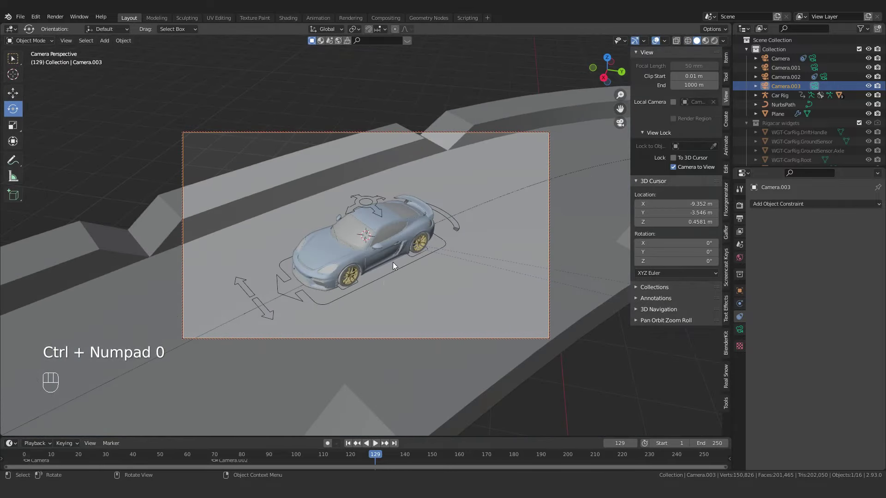
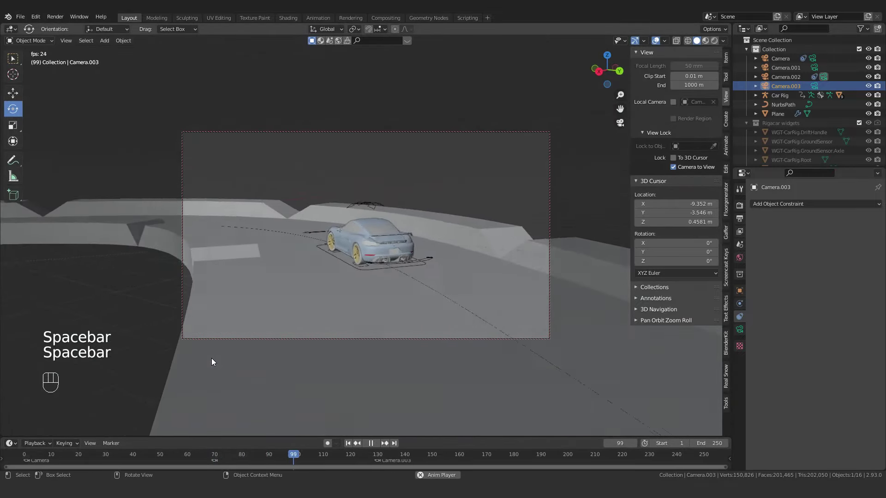
key("space")
left_click(340, 342)
left_click(420, 343)
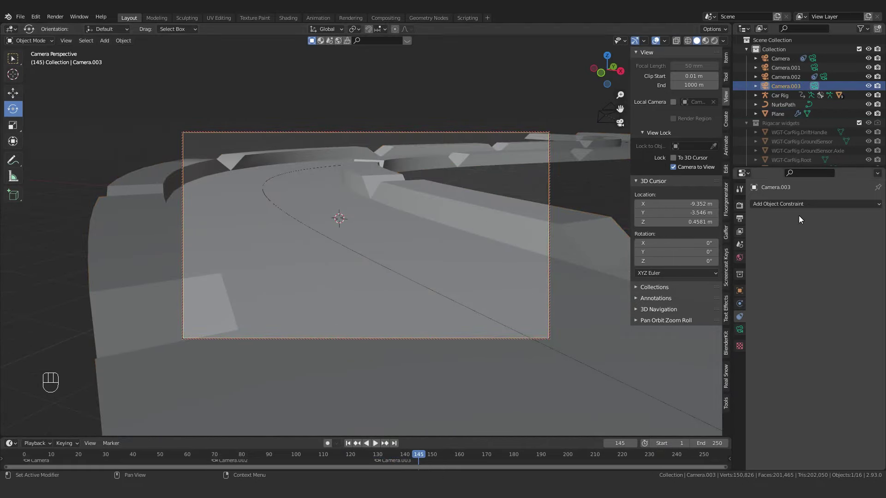
Add a Track To constraint on Camera.003 targeting Porsche-Body and play to verify the tracking
left_click_drag(797, 208, 788, 272)
left_click_drag(419, 456, 379, 453)
left_click(379, 455)
left_click(867, 235)
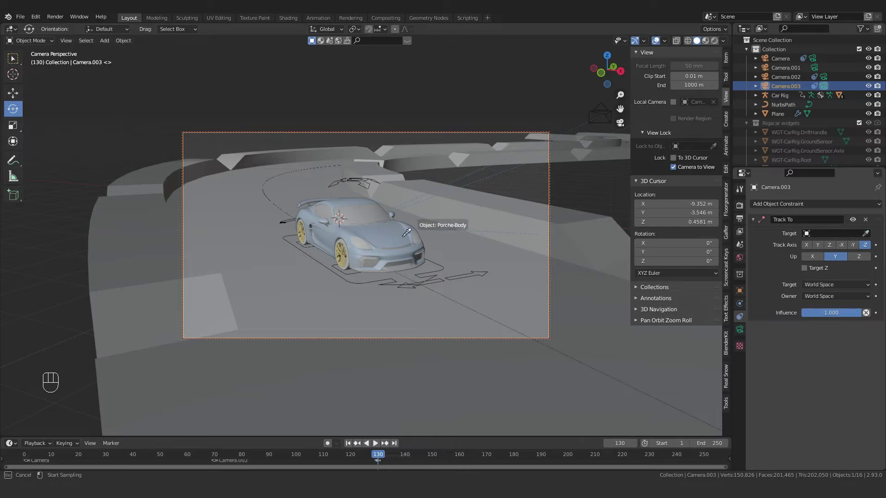
left_click_drag(371, 454, 193, 429)
key("space")
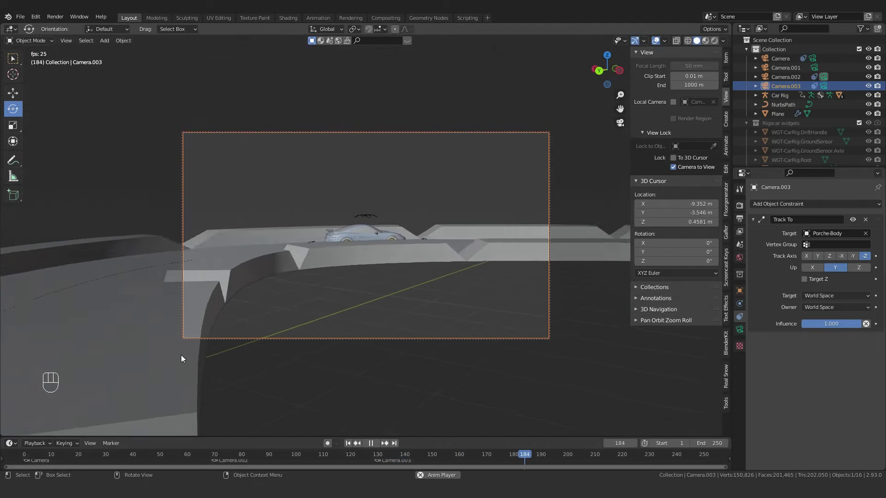
key("space")
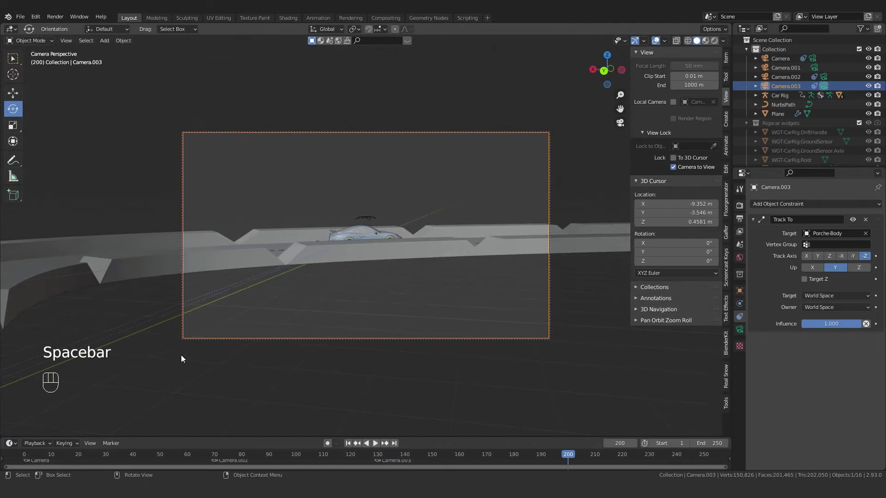
Leave the camera view, return the timeline to frame 1, and look through the active camera again
key("KP_0")
left_click_drag(241, 254, 364, 276)
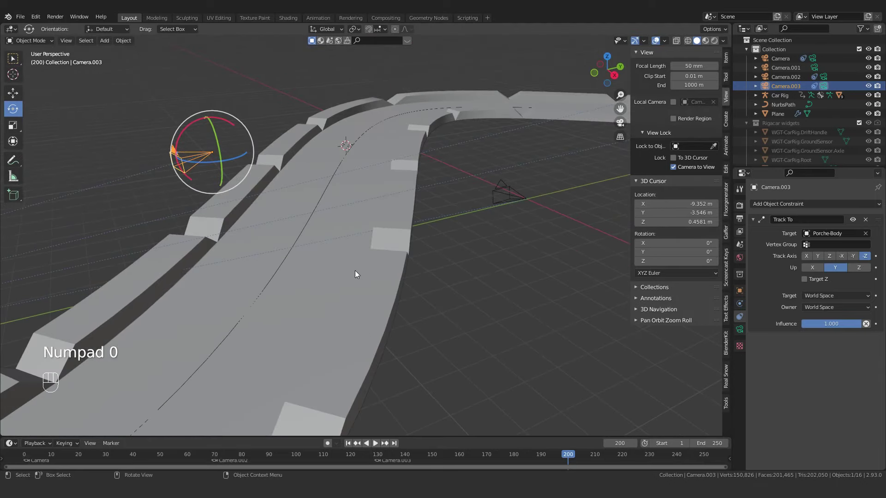
left_click(249, 338)
left_click_drag(422, 320, 398, 321)
left_click_drag(354, 340, 342, 342)
left_click(352, 446)
left_click(231, 379)
key("KP_0")
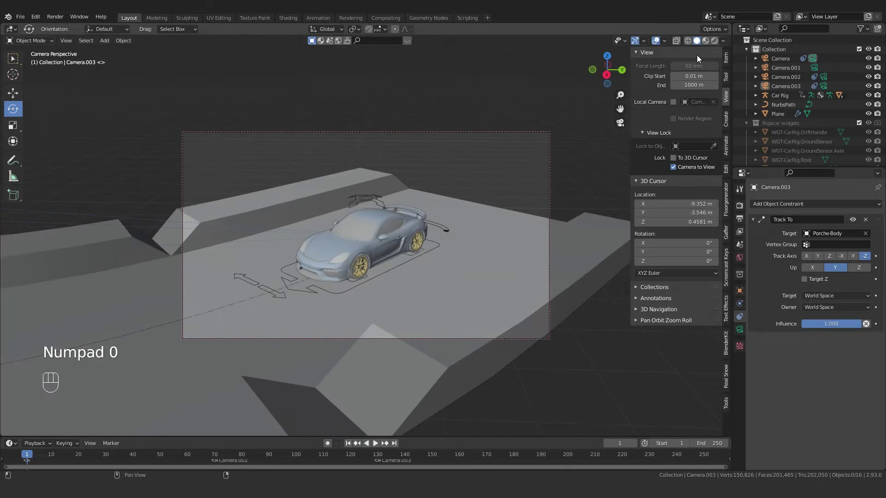
left_click_drag(657, 41, 559, 69)
key("space")
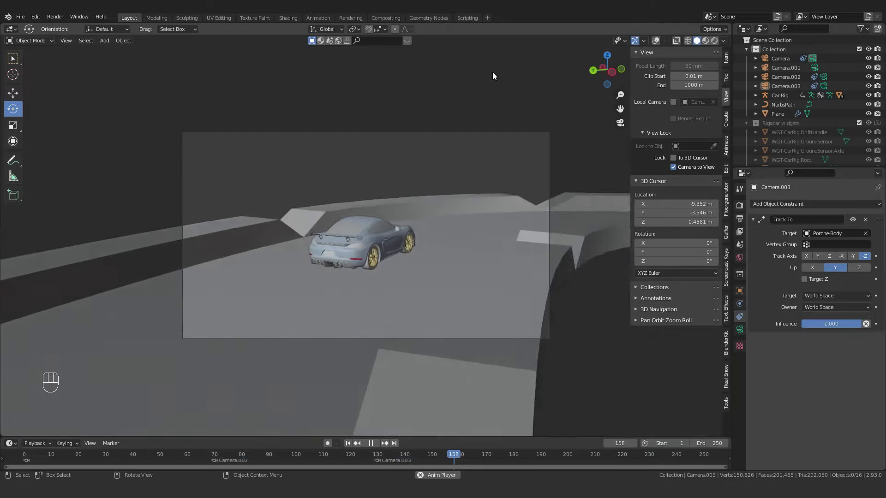
key("space")
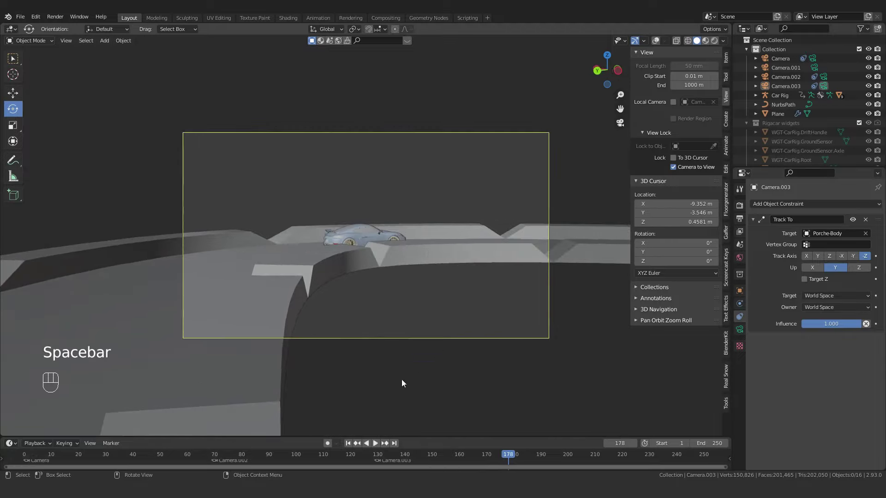
left_click(348, 446)
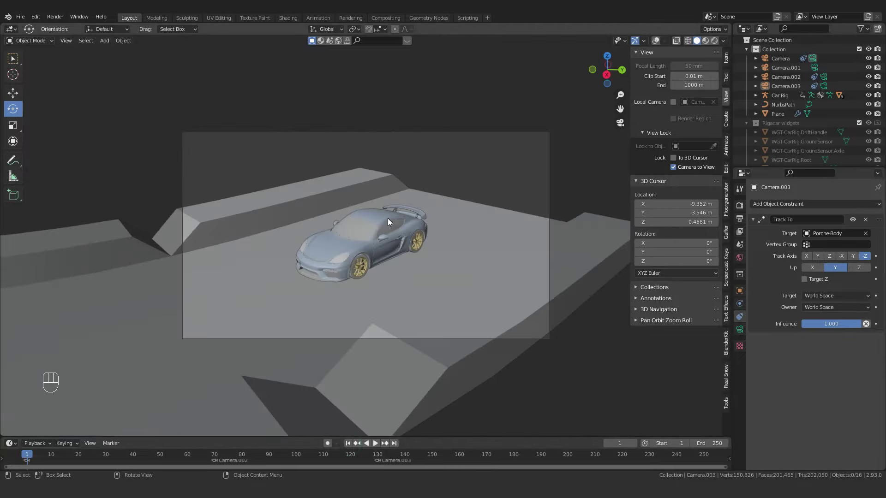